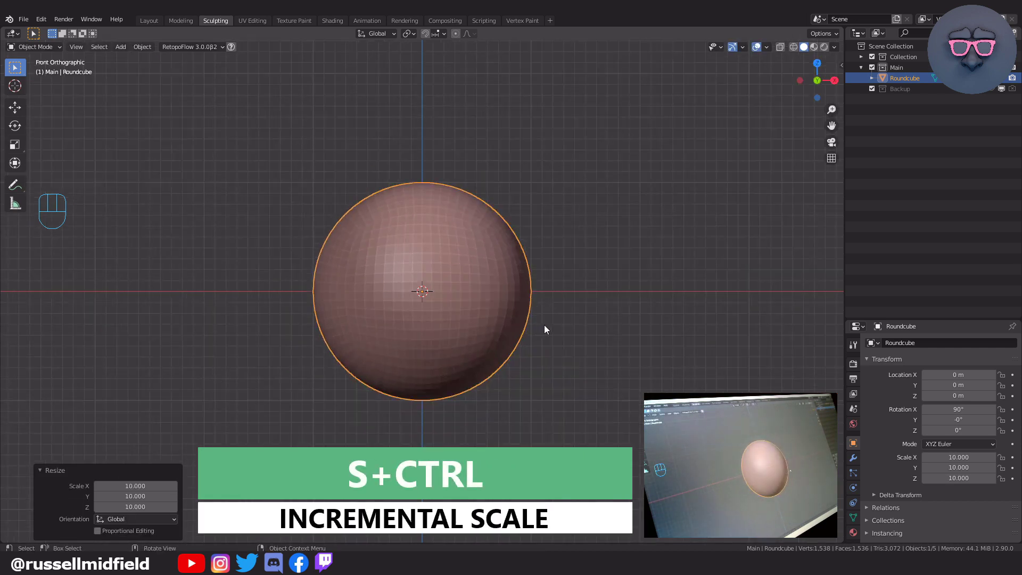
- Scale the round body to 0.9 along X and 0.8 along Z, giving scale 9, 10, 8
key(s)
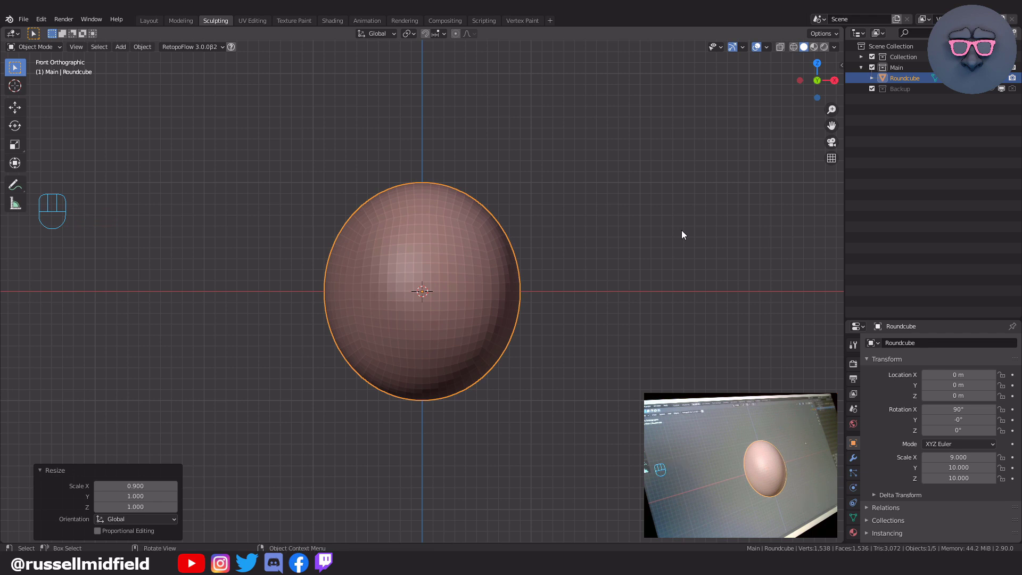
key(KP_3)
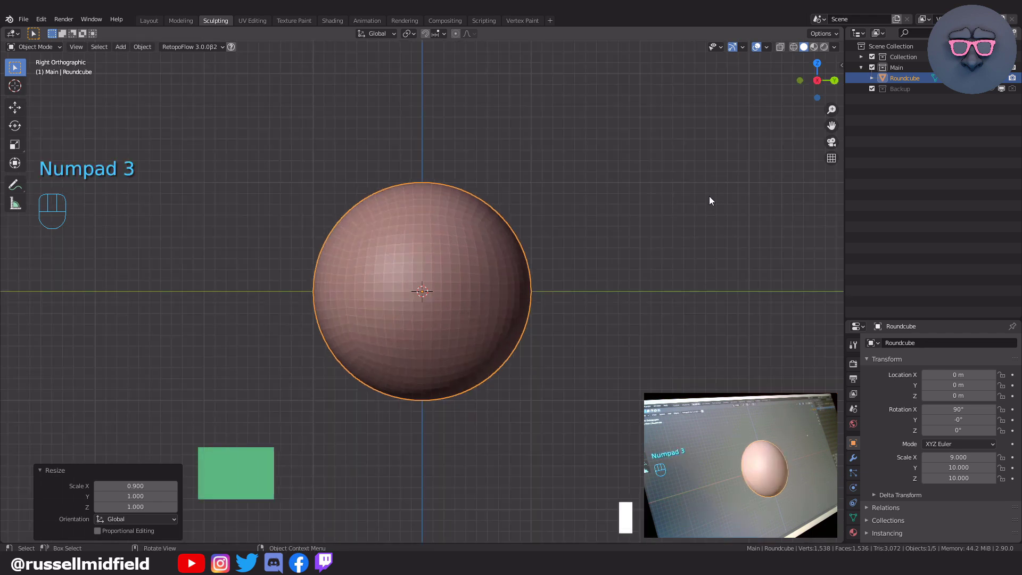
key(s)
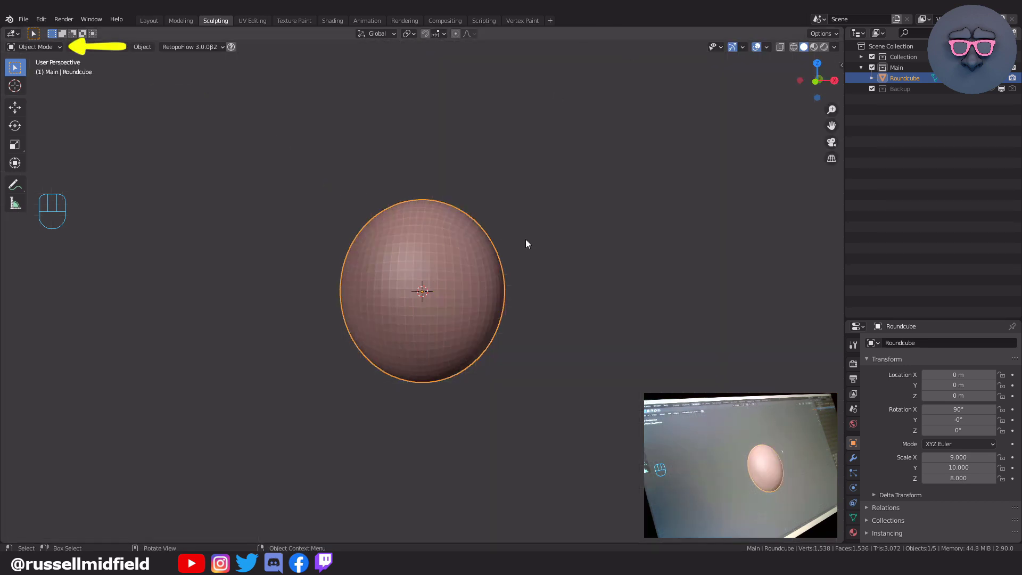
- In Edit Mode with X-ray, pull the lower vertices down about 10.76 m and flatten the bottom
drag(57, 49, 144, 85)
key(Tab)
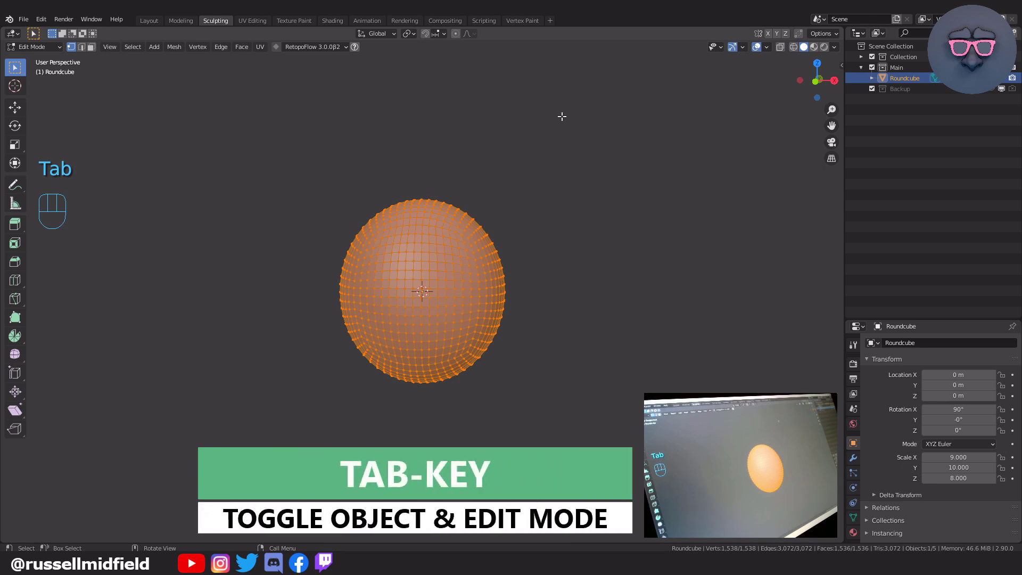
key(KP_1)
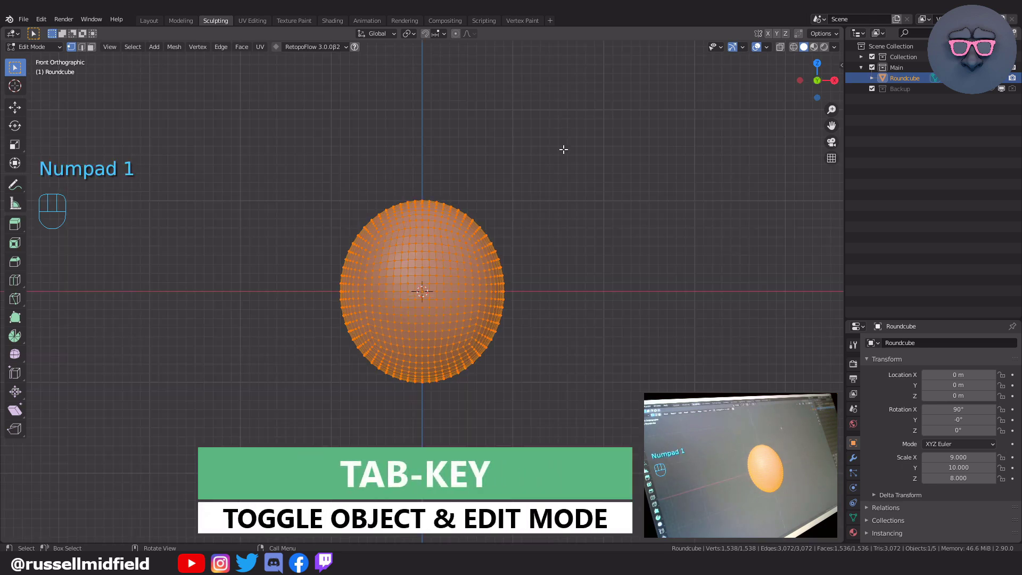
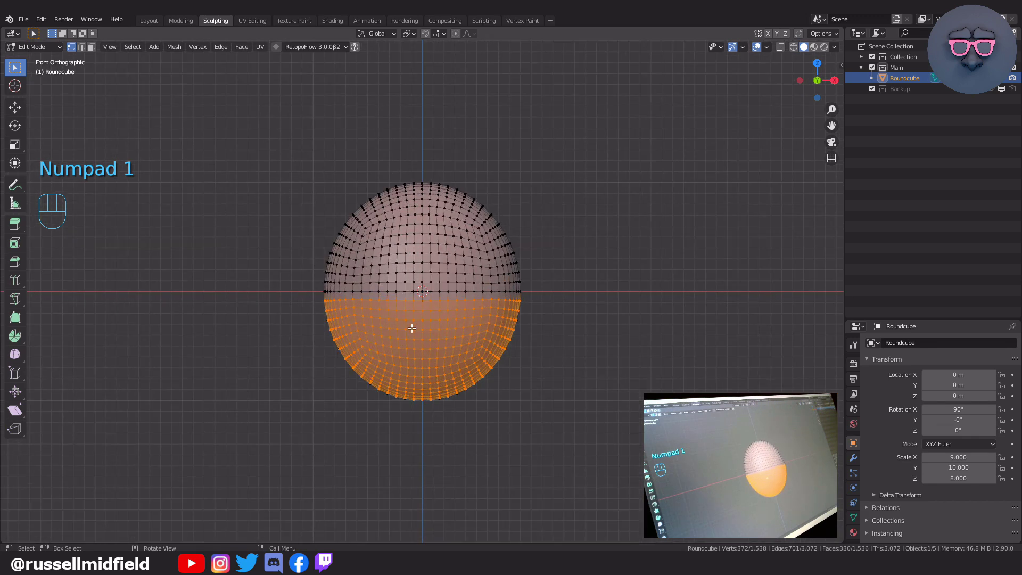
key(alt+z)
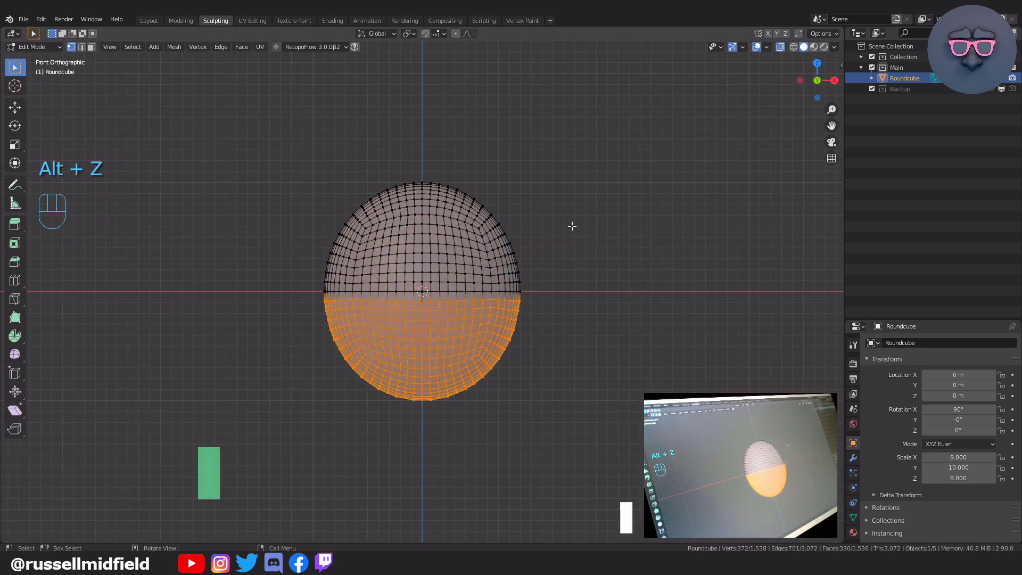
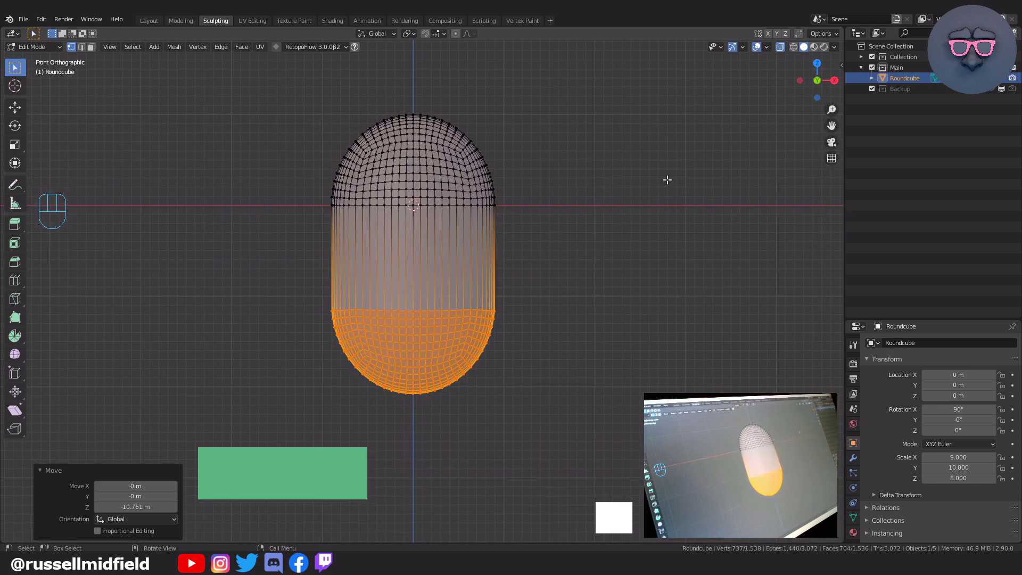
key(s)
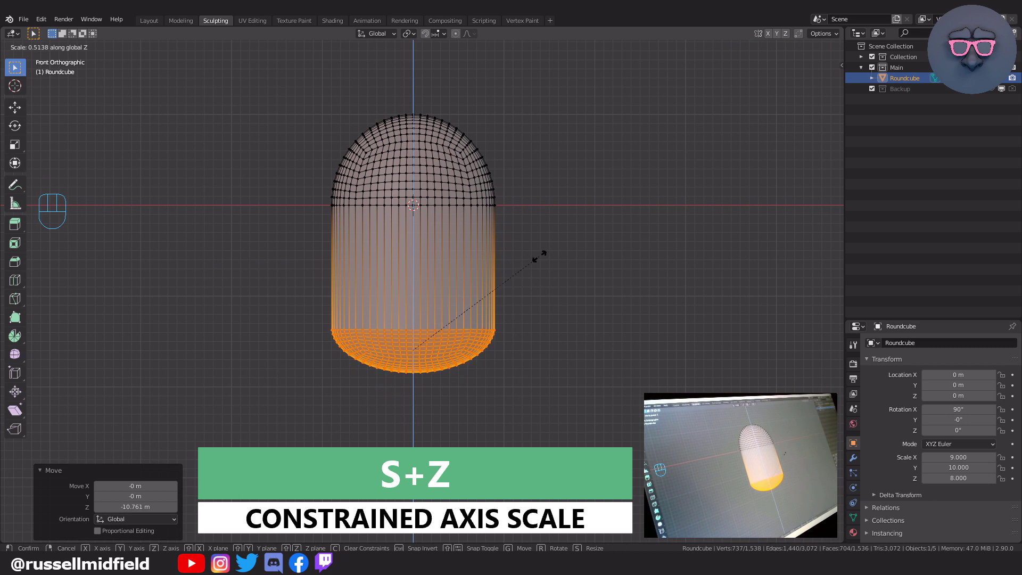
- Add a Roundcube capsule (radius 0.5, Z size 3, 8 arcs) and scale it up to about 5.5
key(g)
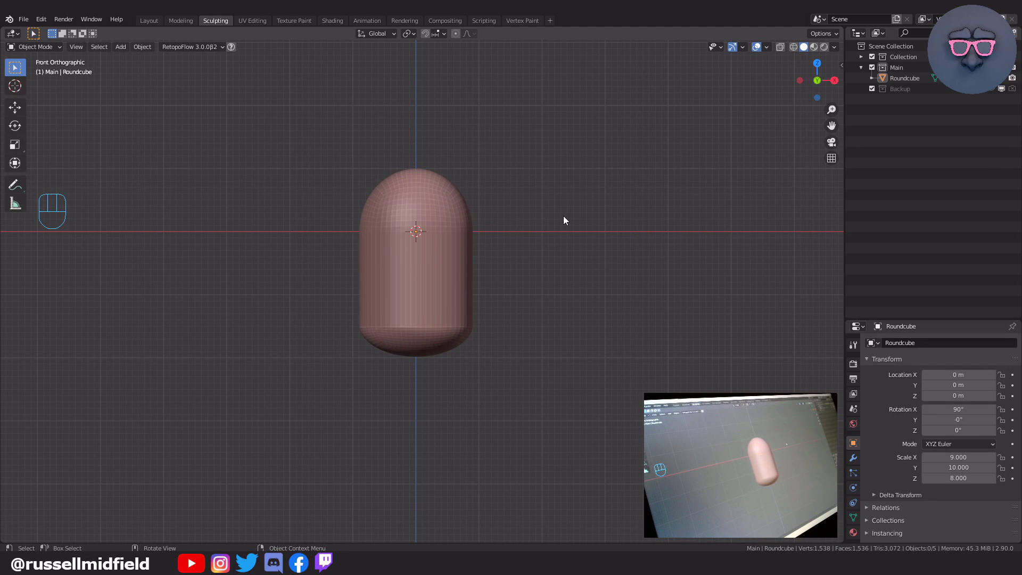
key(KP_7)
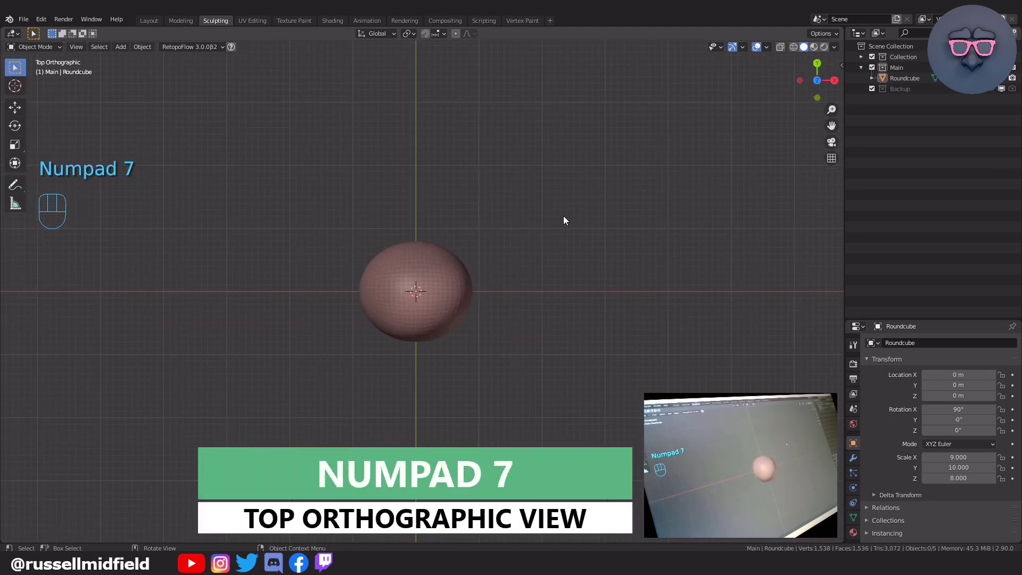
key(shift+a)
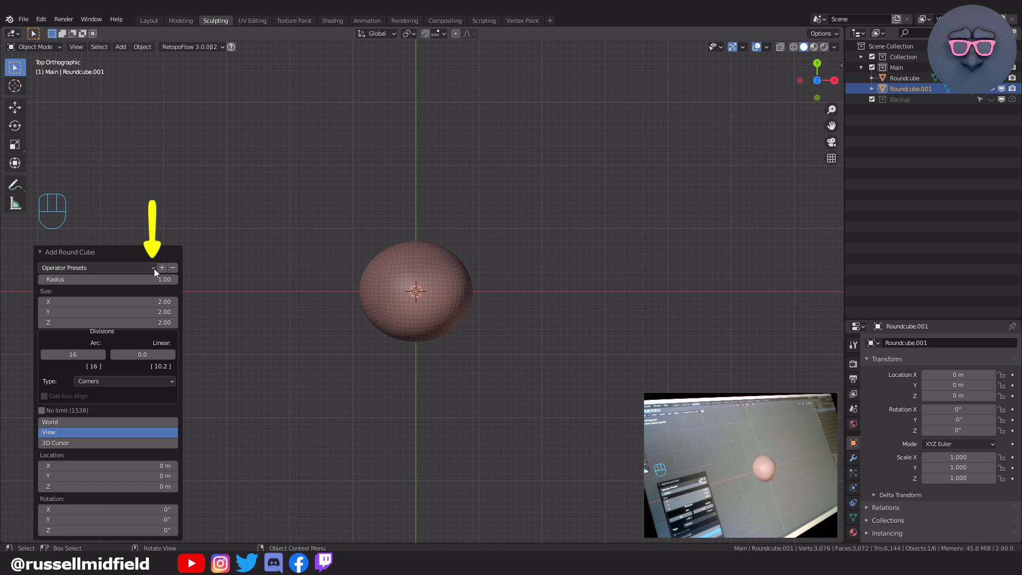
drag(156, 271, 147, 299)
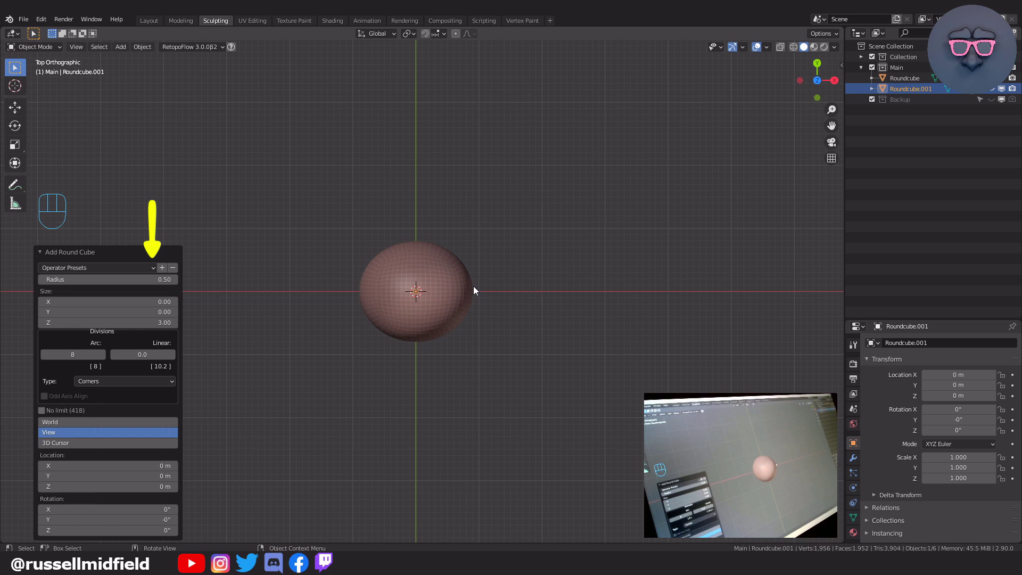
key(s)
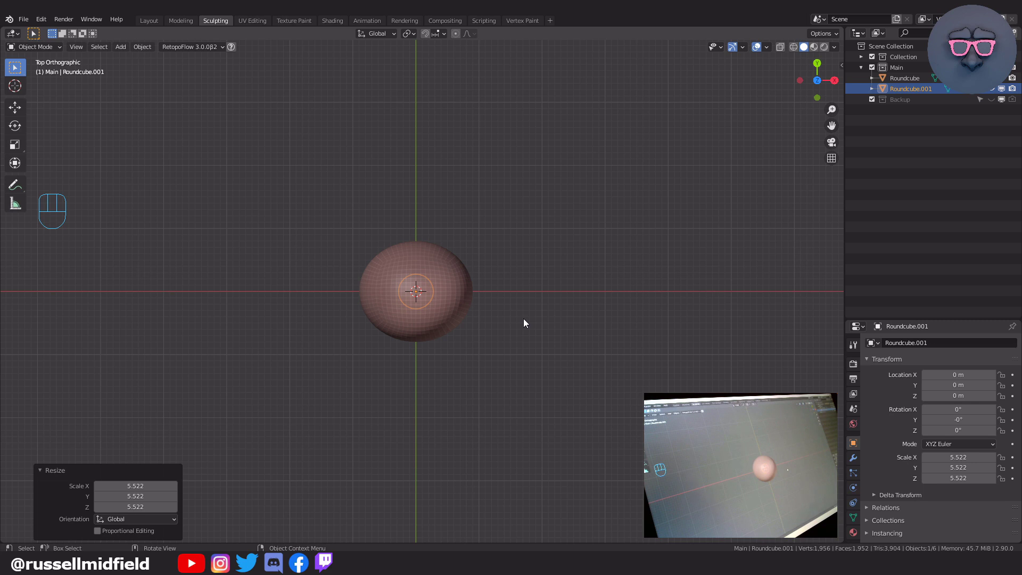
key(KP_1)
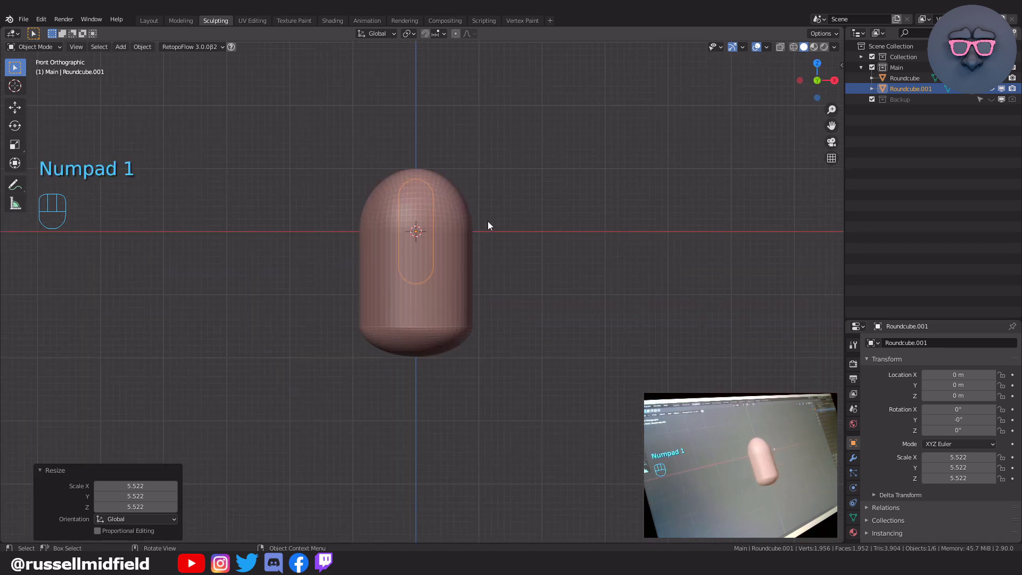
- Place the capsule below the body as a leg, then duplicate it into an arm tilted out from the right side
key(g)
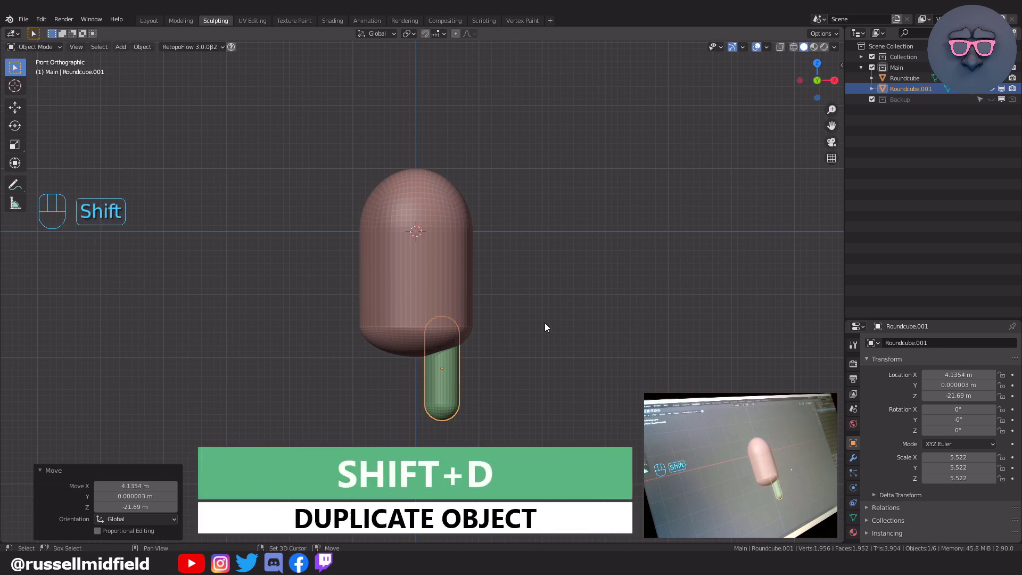
key(shift+d)
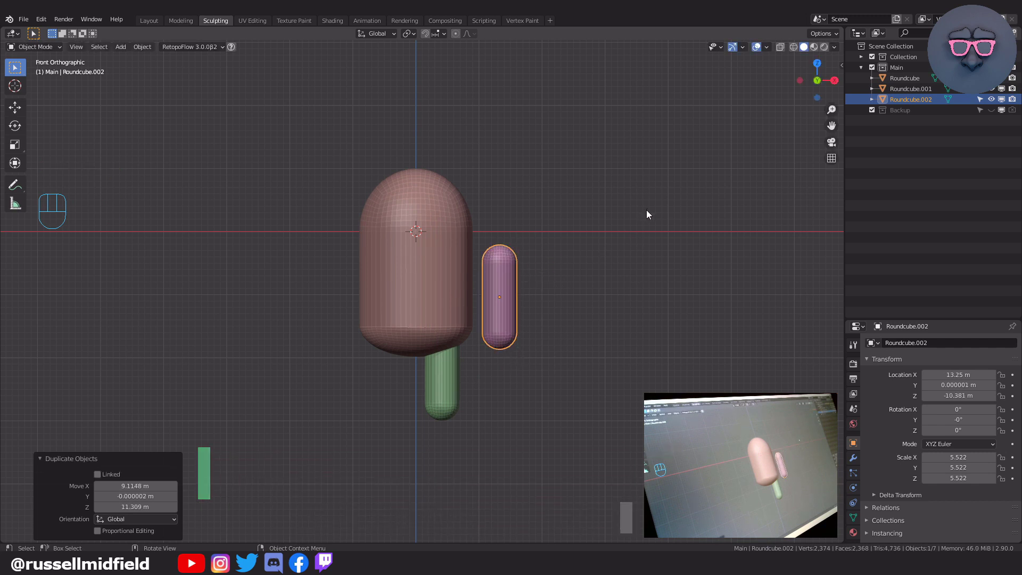
key(r)
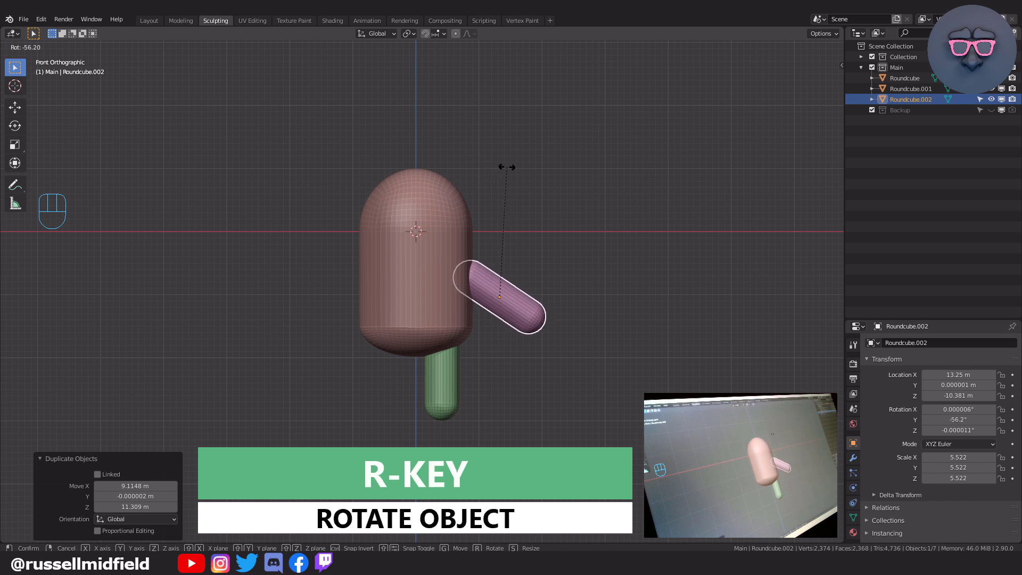
key(g)
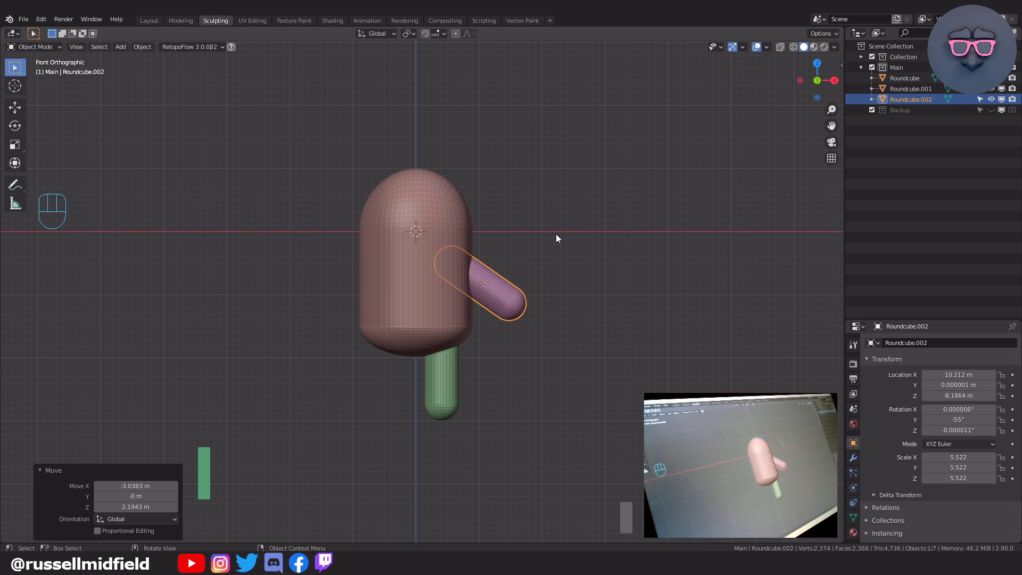
- Duplicate the arm into a larger horn, scaled to about 7.2 and tilted upward at the body's upper right
key(s)
key(g)
key(shift+d)
key(r)
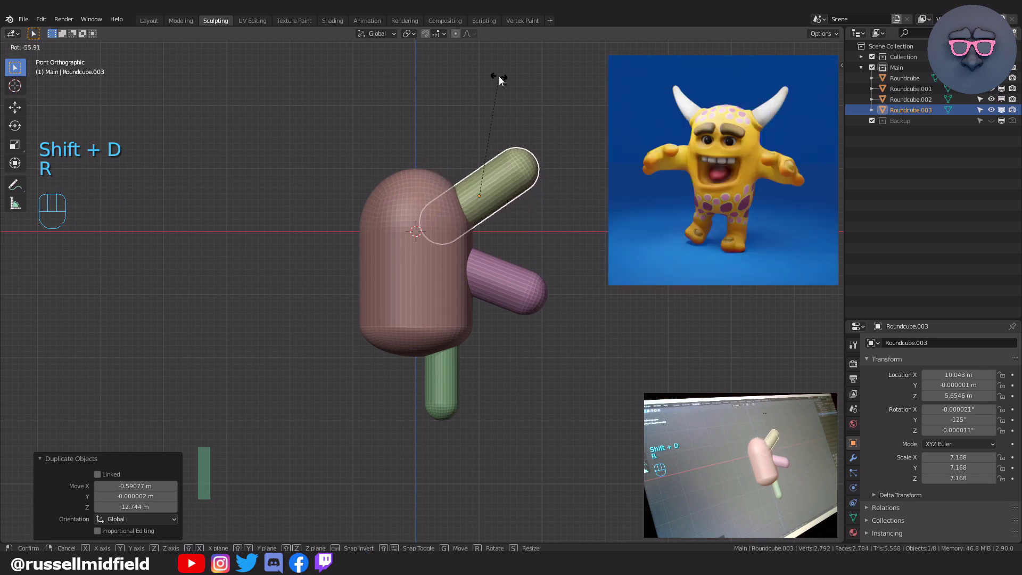
key(g)
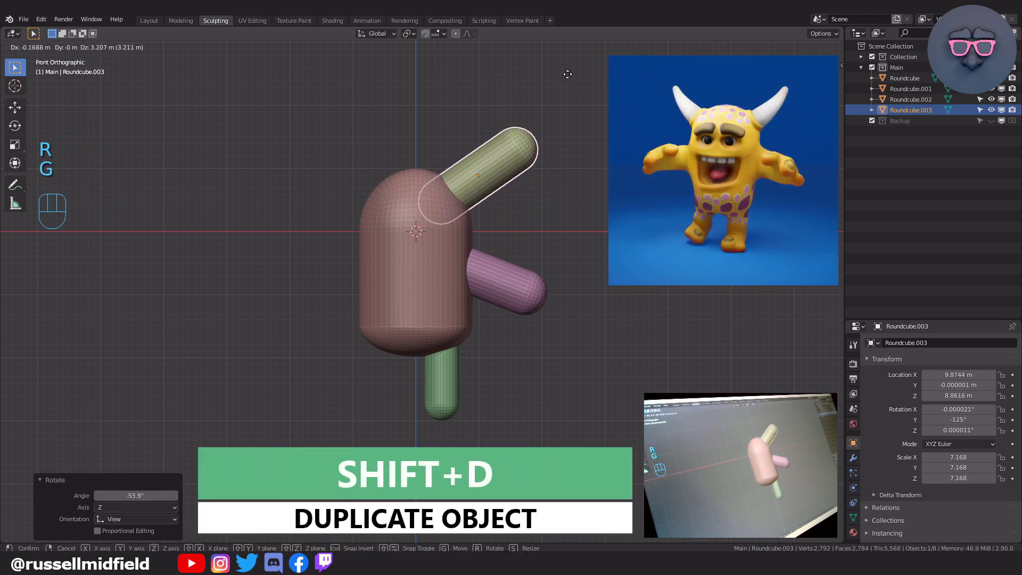
key(r)
key(g)
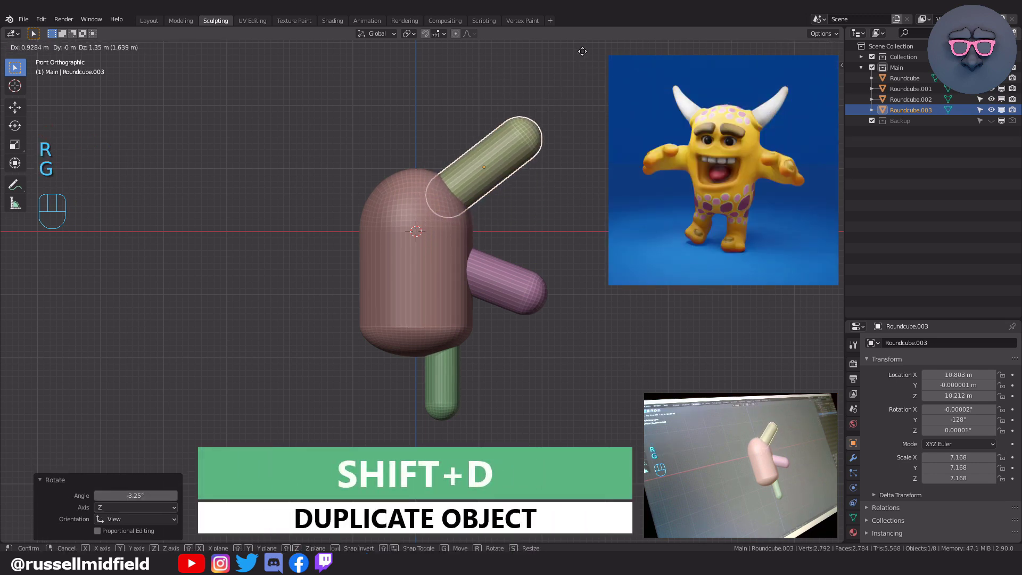
key(r)
key(g)
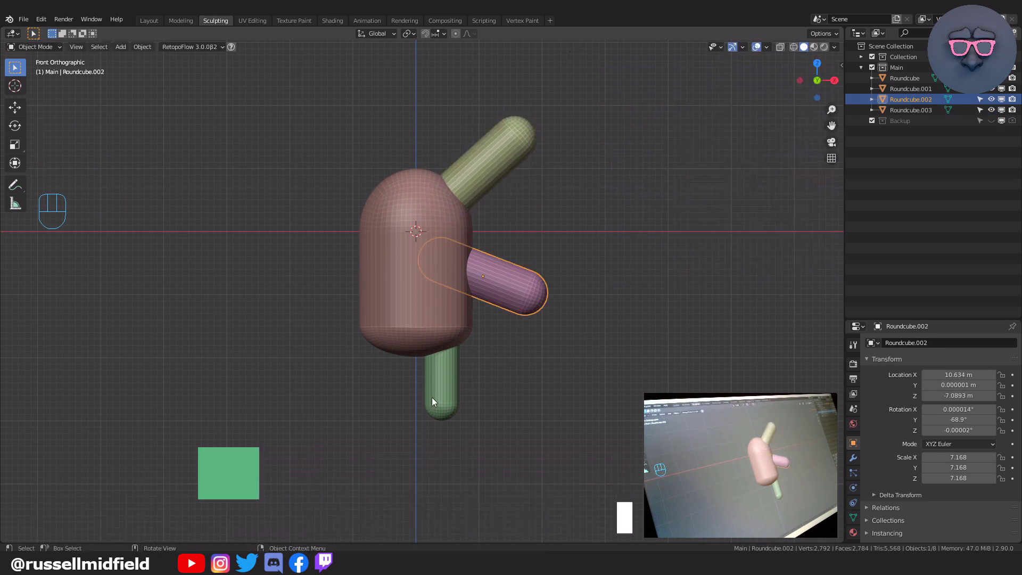
- Duplicate the leg capsule and shorten it by pulling its top vertices down in X-ray Edit Mode
click(435, 400)
key(shift+d)
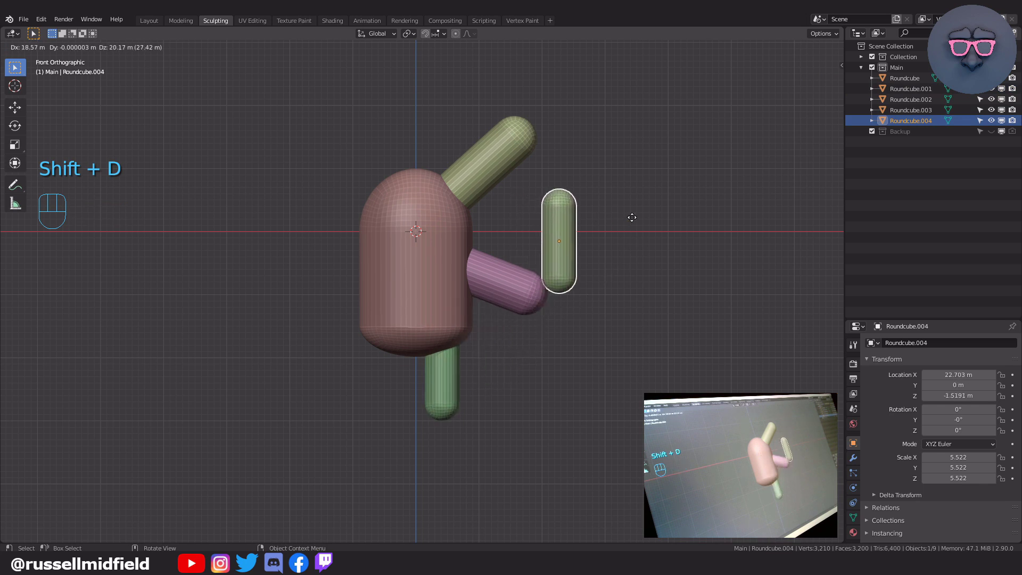
key(Tab)
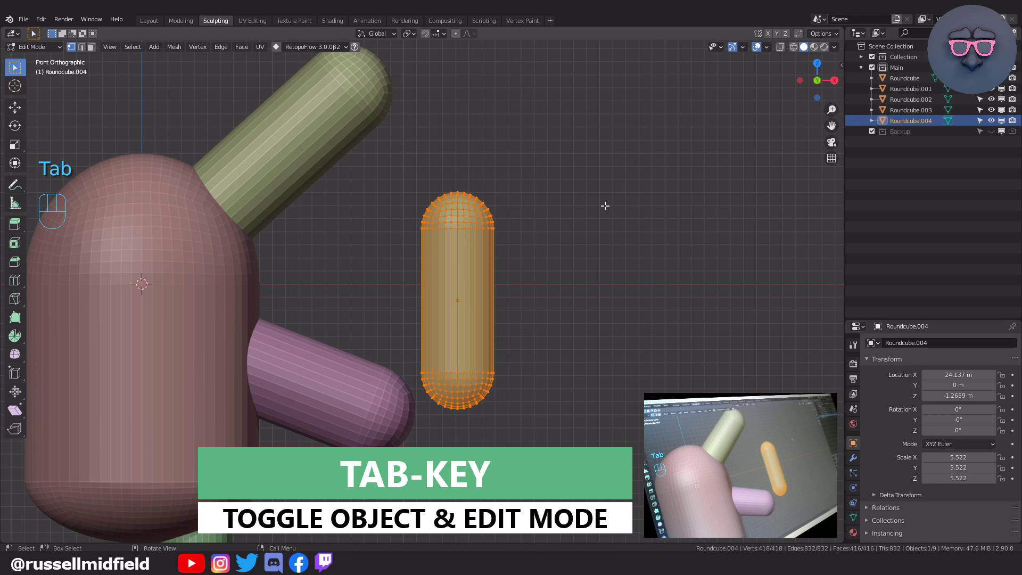
key(alt+z)
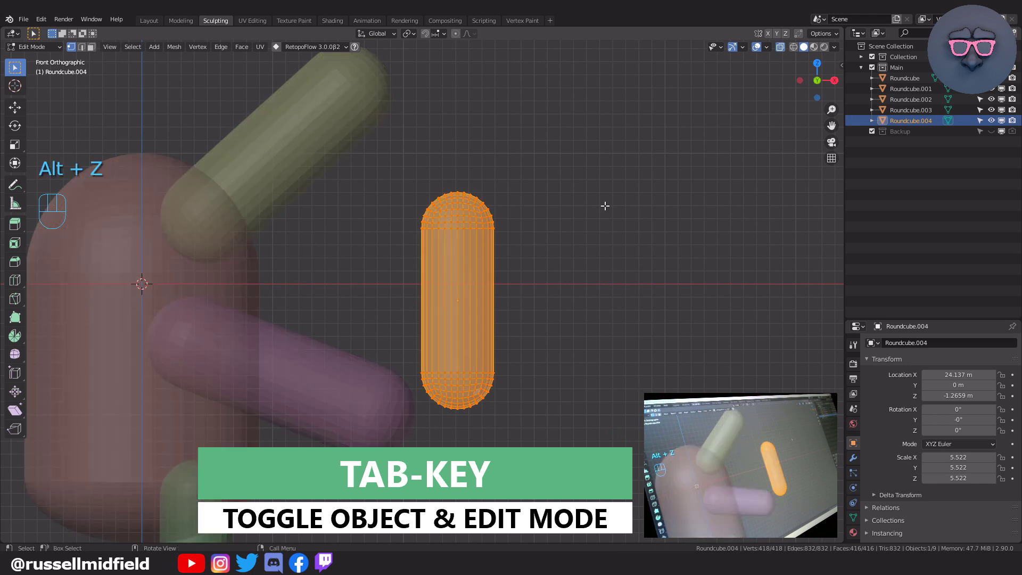
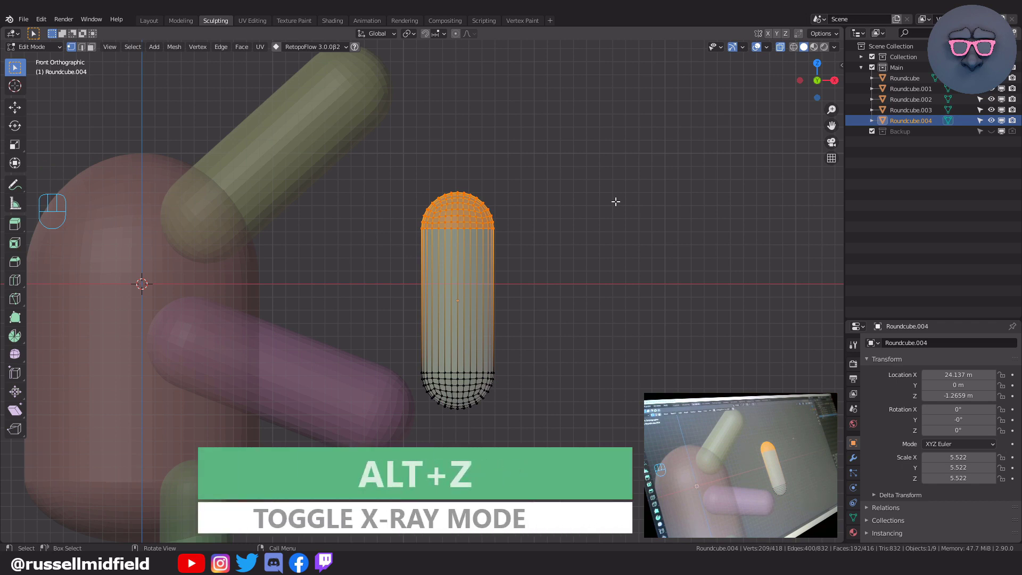
key(g)
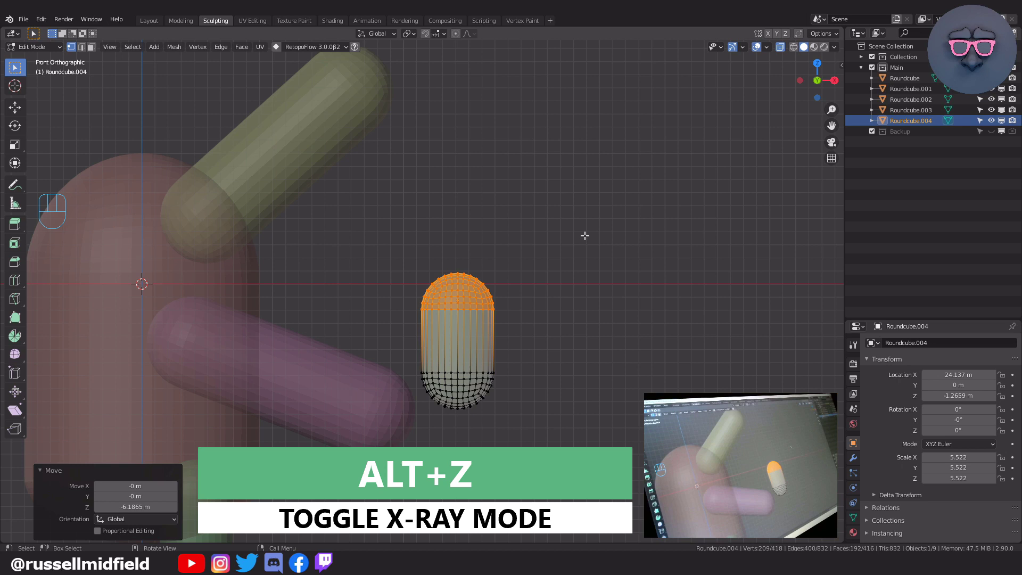
key(Tab)
key(alt+z)
- Shrink the short capsule to finger size and tilt it into place on the arm's end
drag(534, 293, 546, 256)
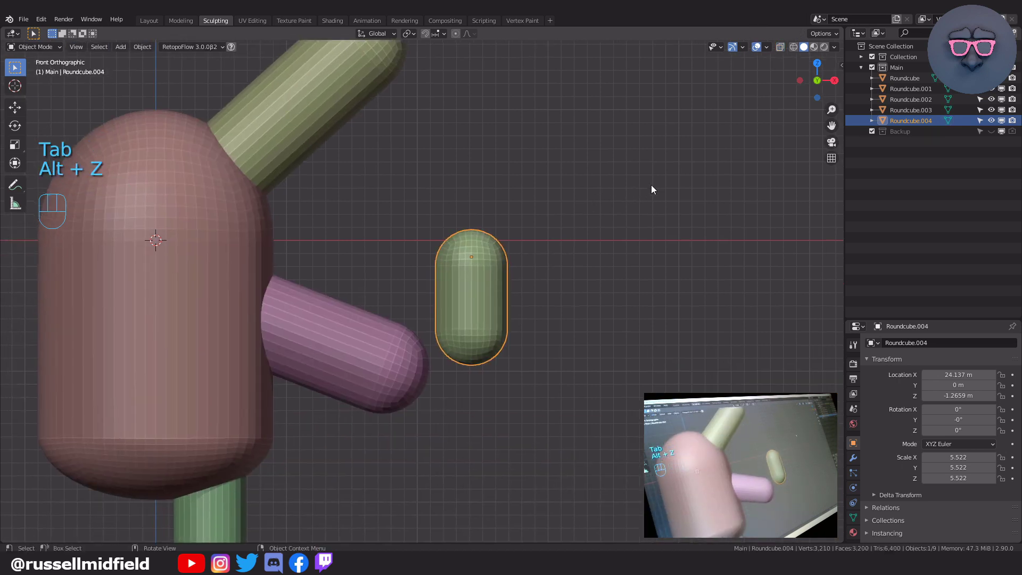
key(s)
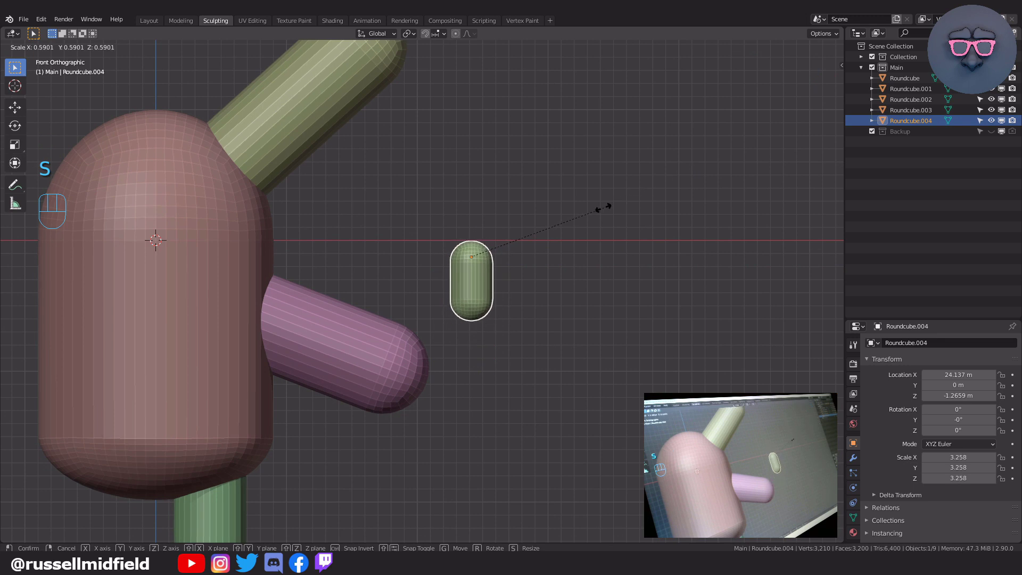
key(g)
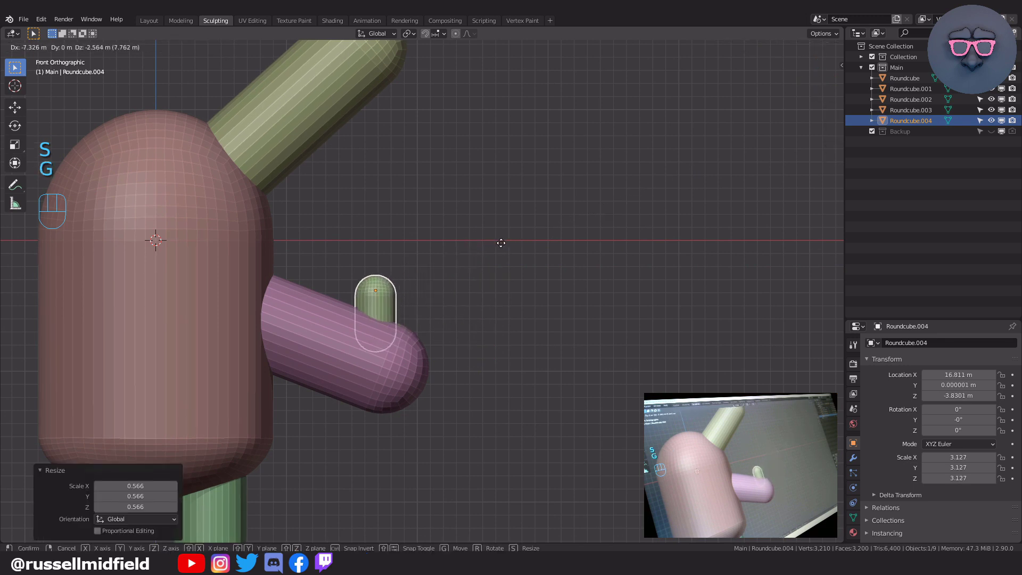
key(r)
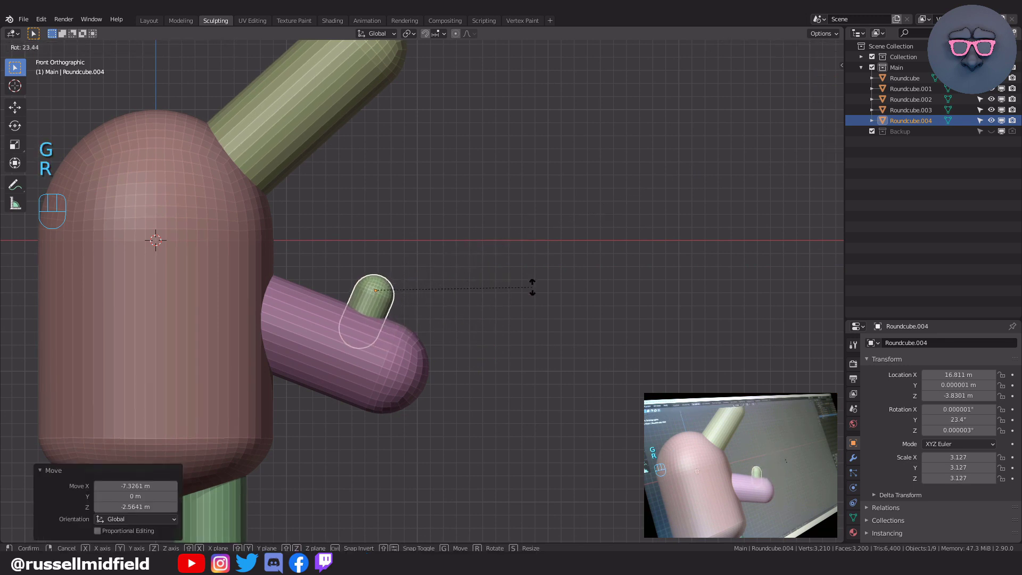
key(g)
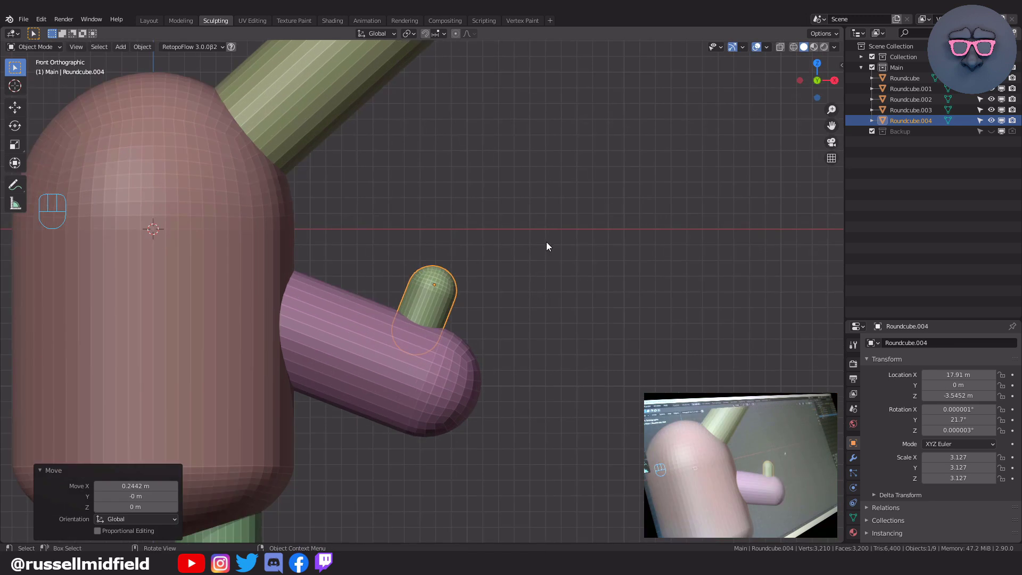
- Duplicate the finger twice, angling one sideways and one downward for three fingers
key(shift+d)
key(r)
key(g)
key(r)
key(g)
key(g)
key(r)
key(g)
key(shift+d)
key(r)
key(g)
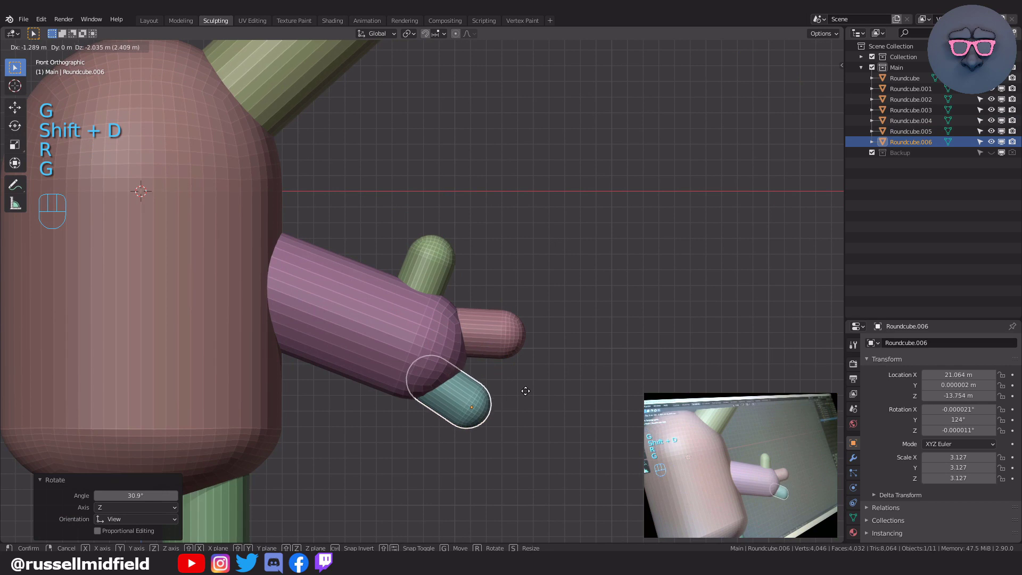
- Give the green leg a Mirror modifier and apply its location so a second leg appears
key(r)
key(g)
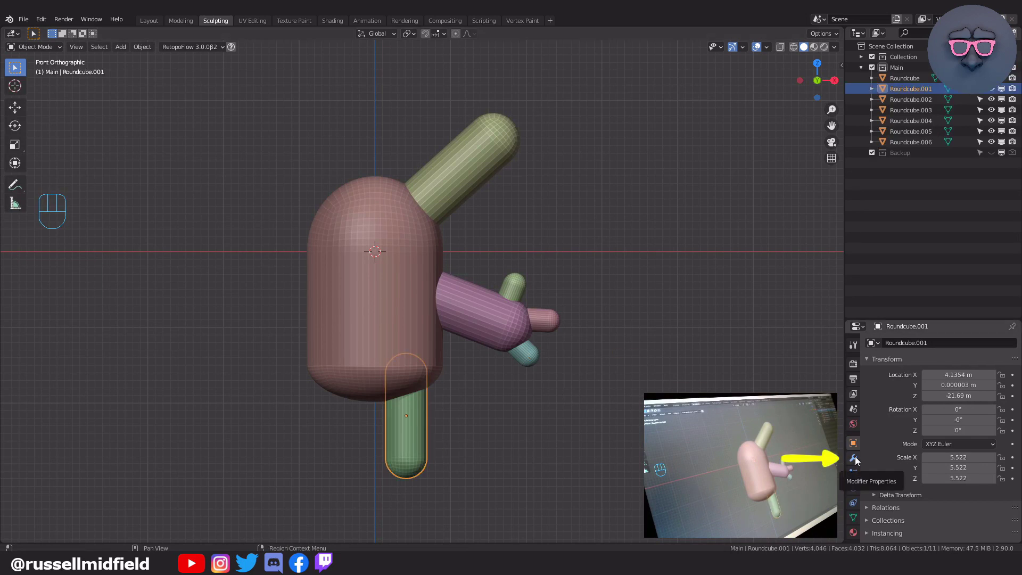
drag(894, 347, 829, 231)
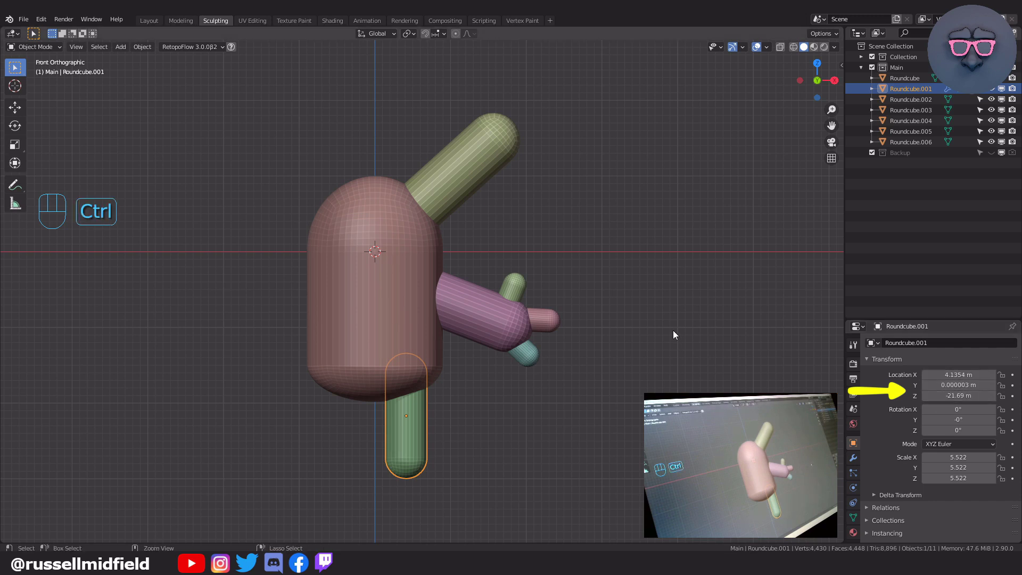
key(ctrl+a)
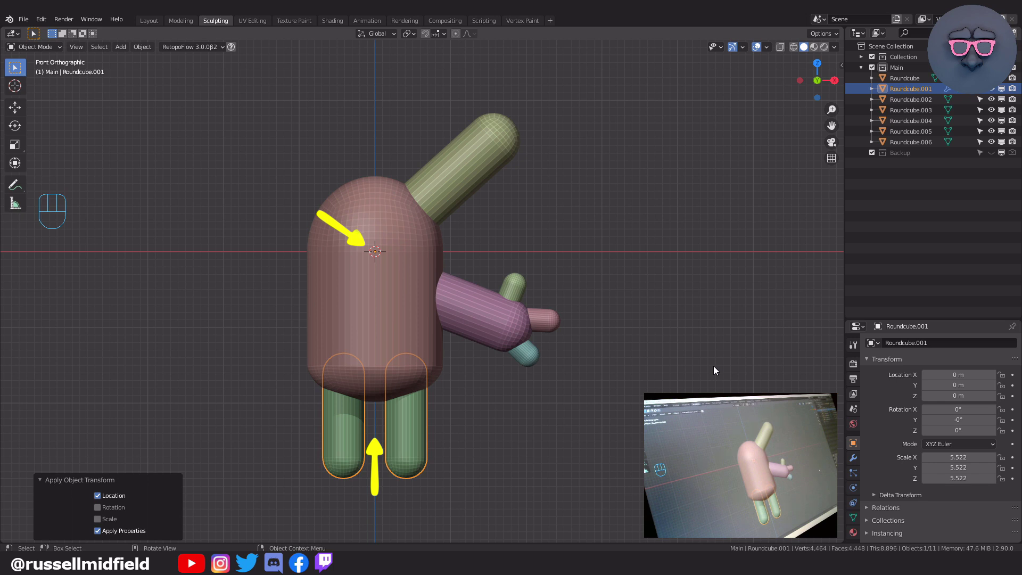
click(717, 370)
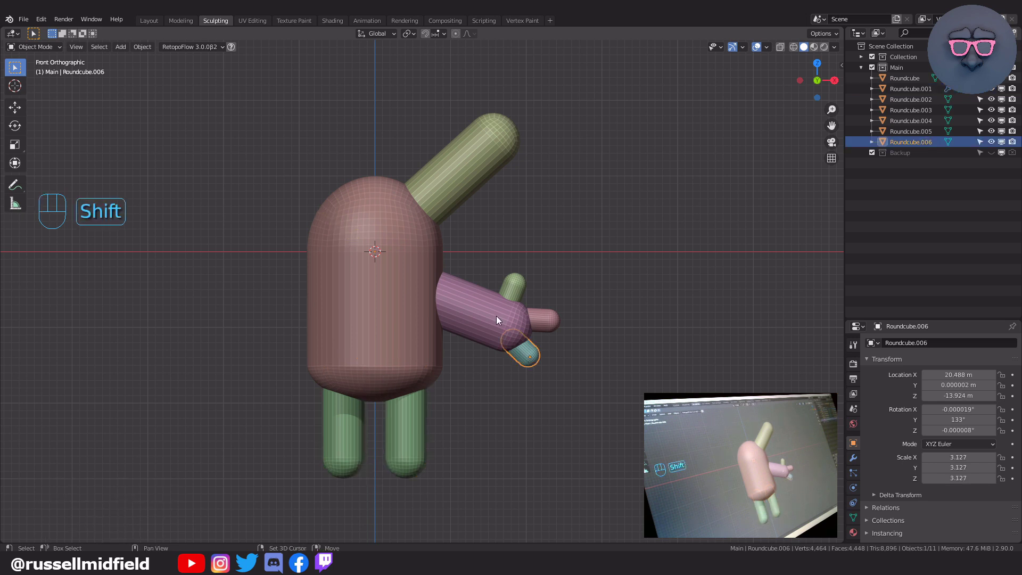
- Select horn, arm and fingers, add a Mirror modifier to the arm, and apply location and rotation
click(552, 321)
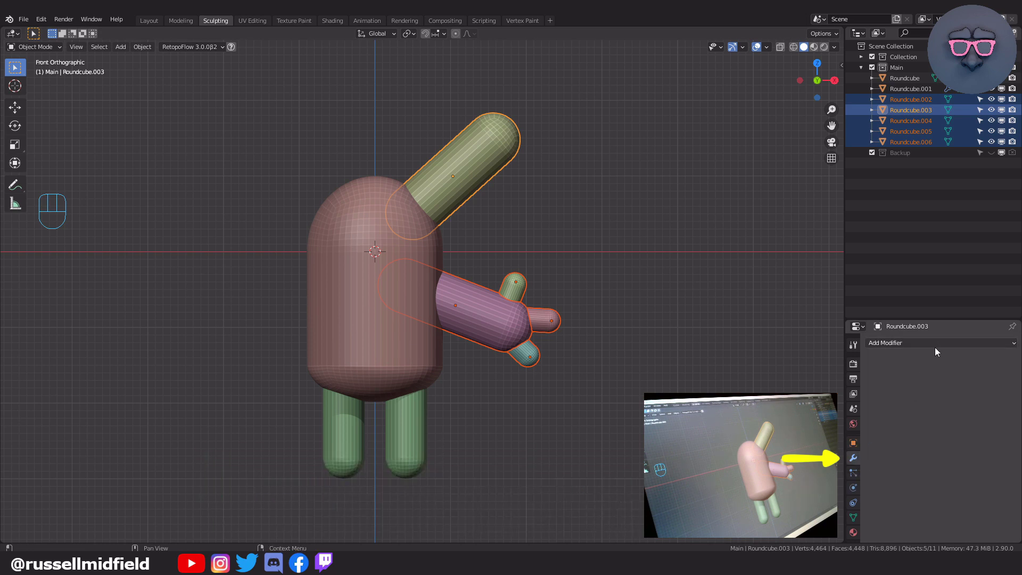
drag(938, 348, 824, 229)
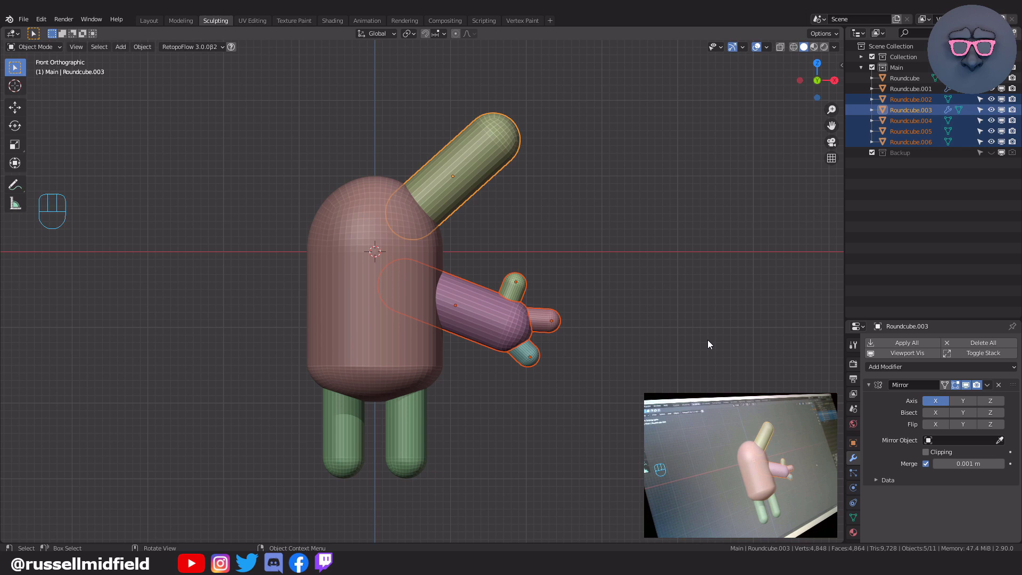
key(ctrl+a)
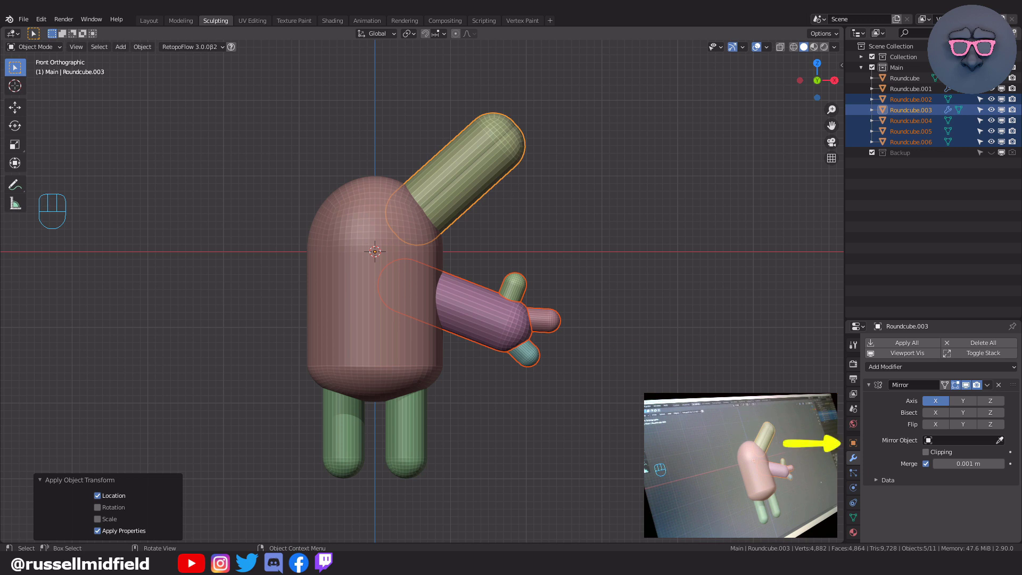
double_click(856, 447)
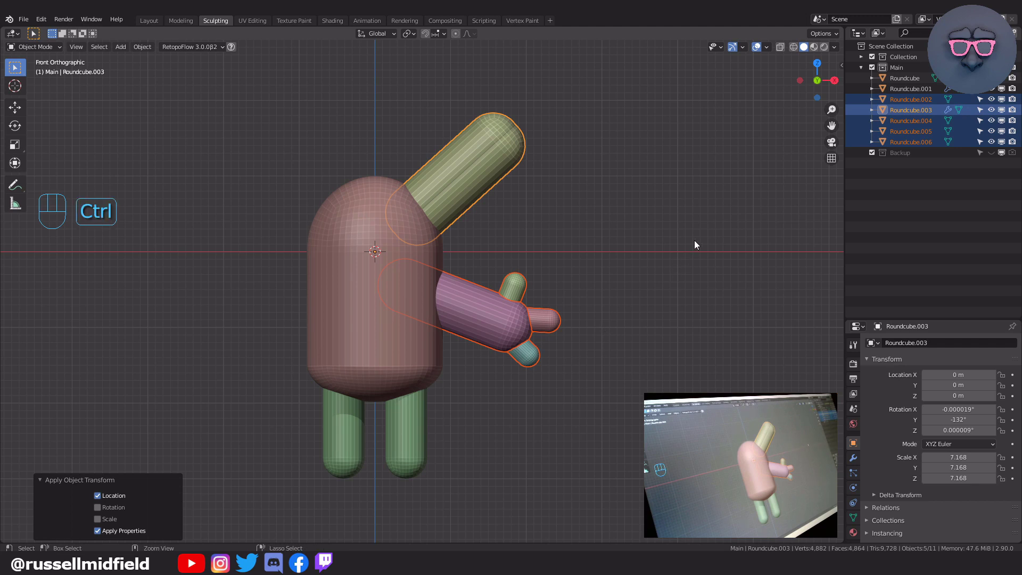
- Apply the transform and copy the arm's Mirror modifier to the horn and fingers with Ctrl+L
key(ctrl+a)
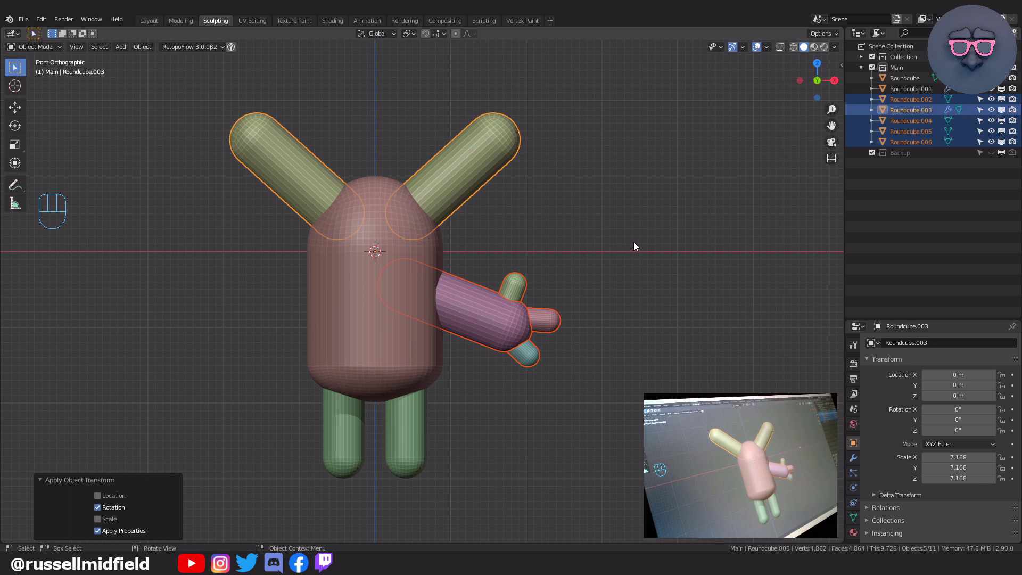
key(ctrl+l)
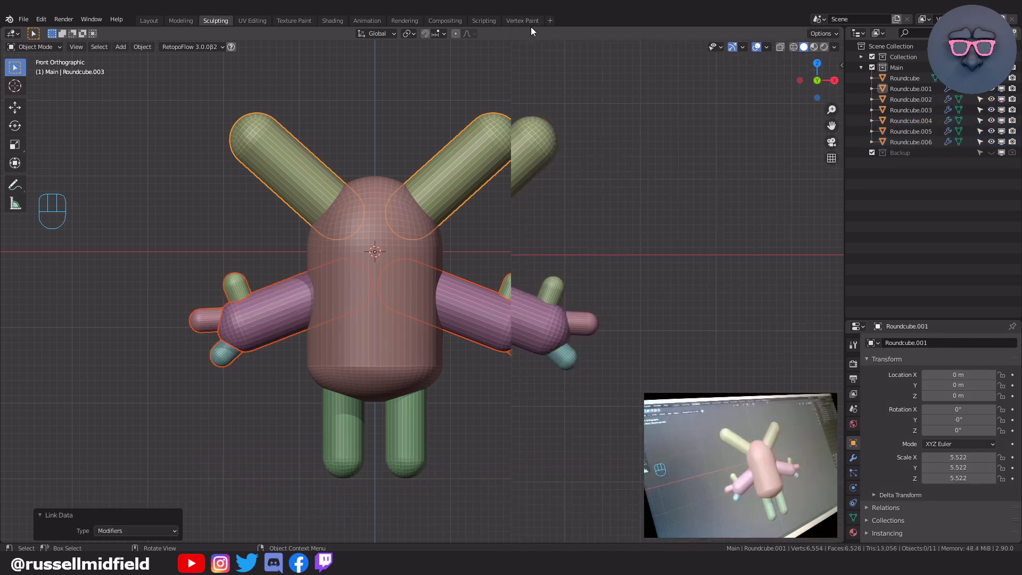
- Add a new Roundcube capsule, scale it to about 11.5 and place it behind the body's lower back
key(shift+a)
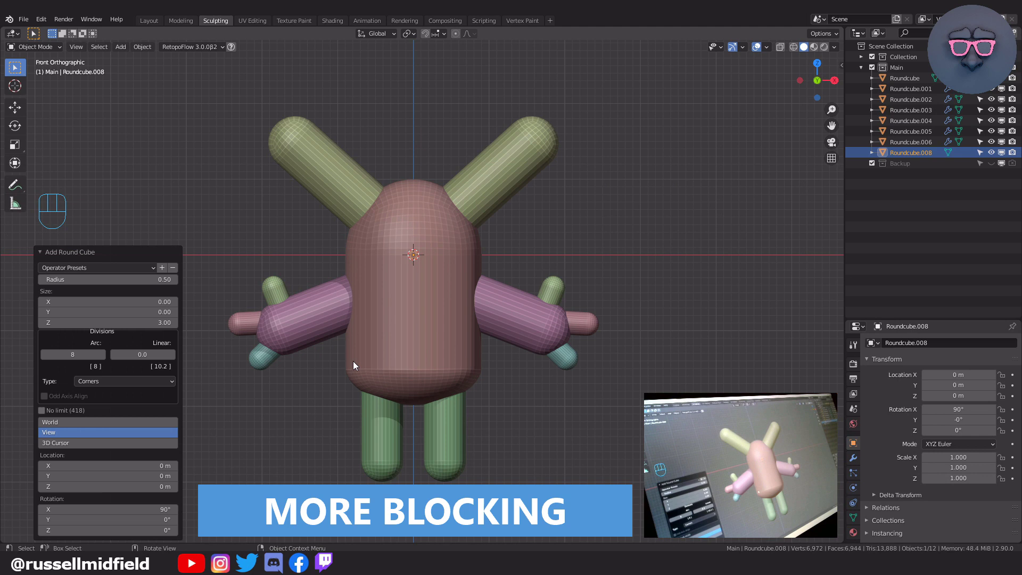
drag(154, 272, 132, 295)
key(s)
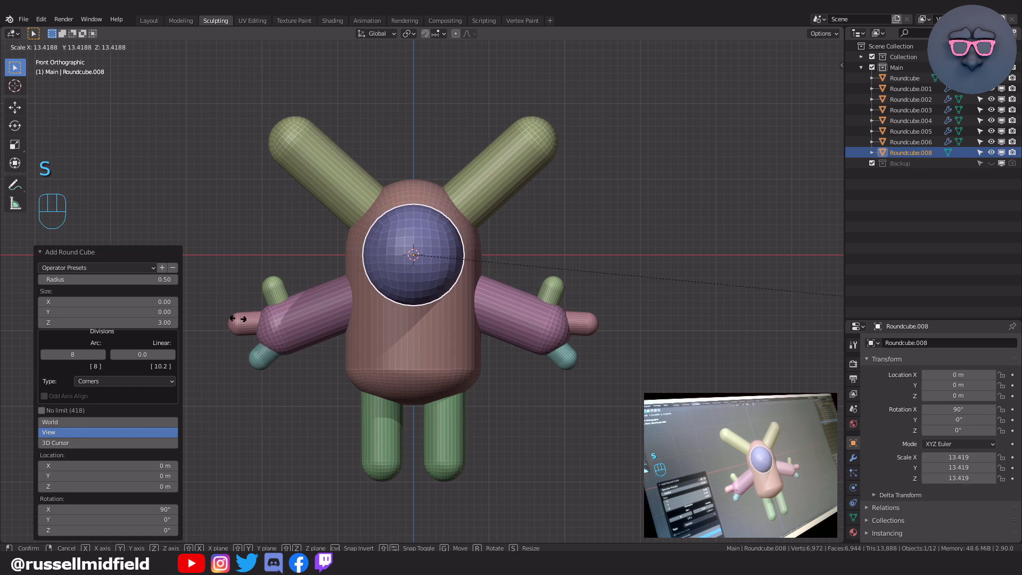
key(g)
key(KP_3)
drag(498, 349, 461, 347)
key(g)
key(ctrl+z)
- In X-ray Edit Mode, stretch half of the capsule's vertices outward into a long limb
key(Tab)
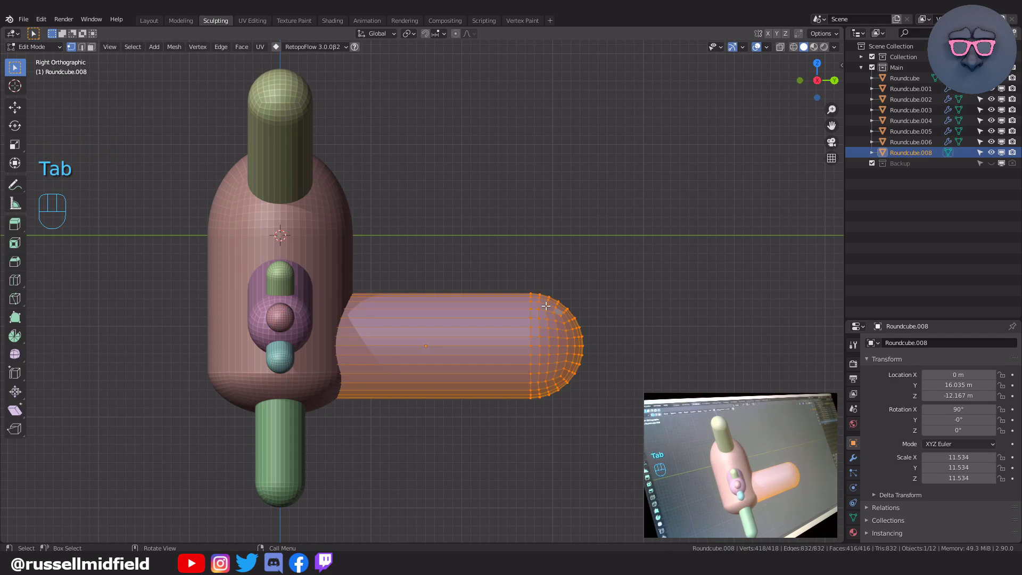
key(alt+z)
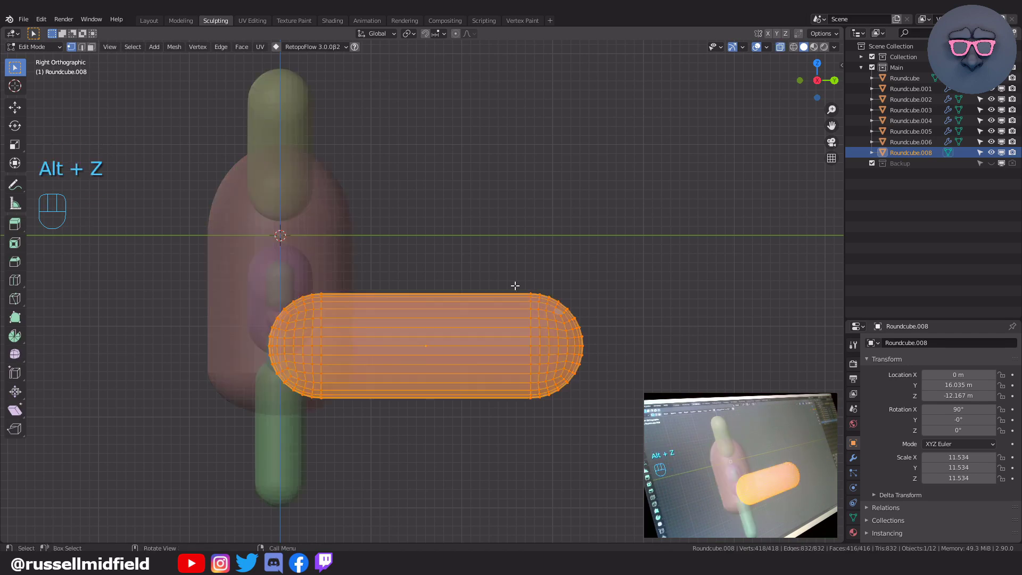
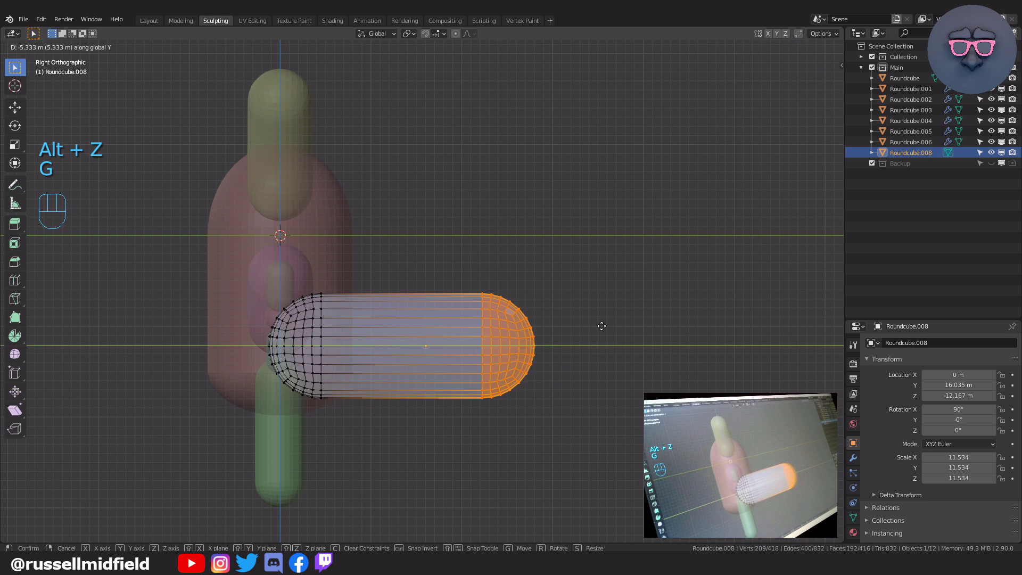
key(s)
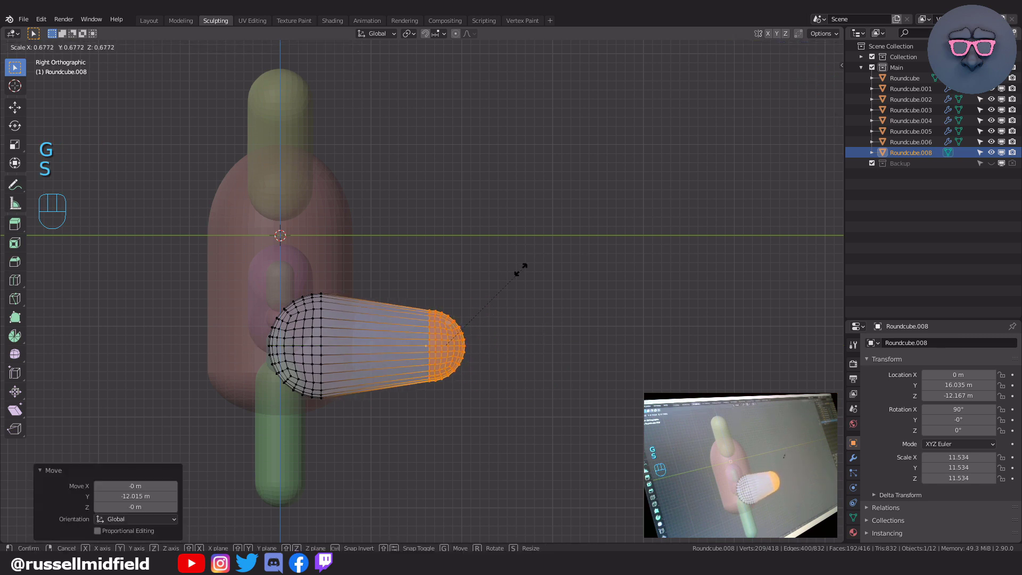
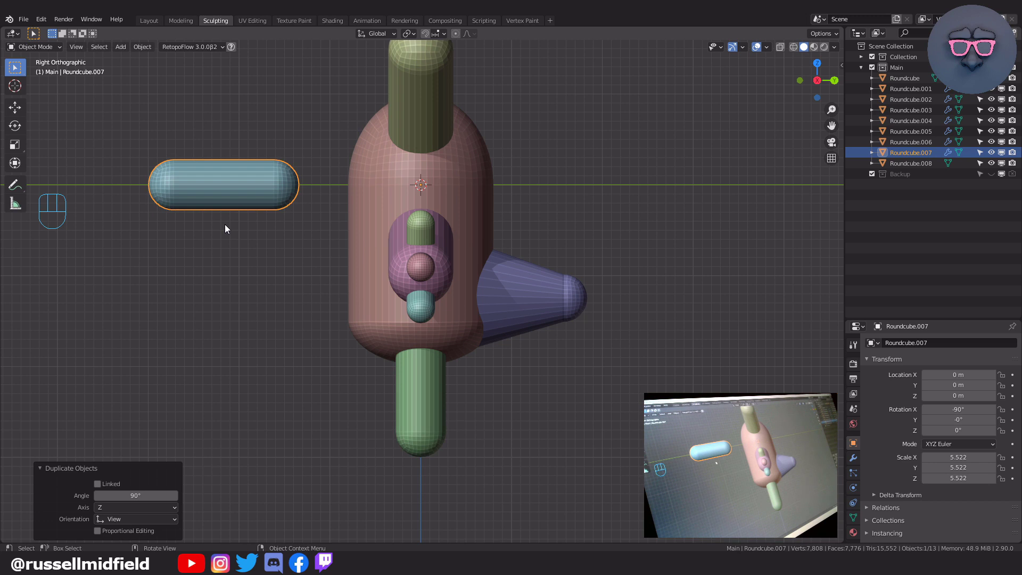
- Finish shaping the limb, then duplicate the capsule under the leg to start a foot
key(Tab)
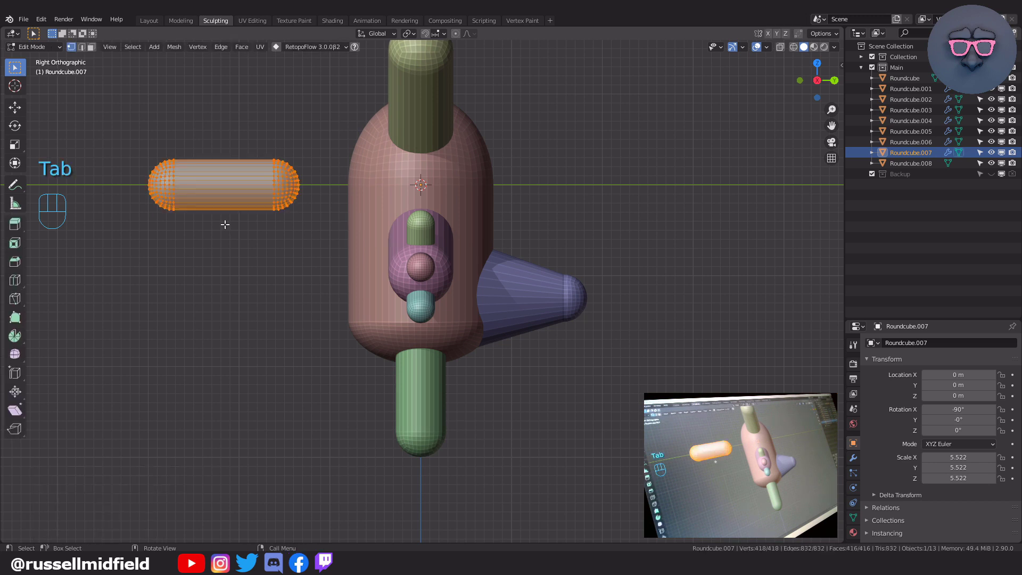
key(a)
key(r)
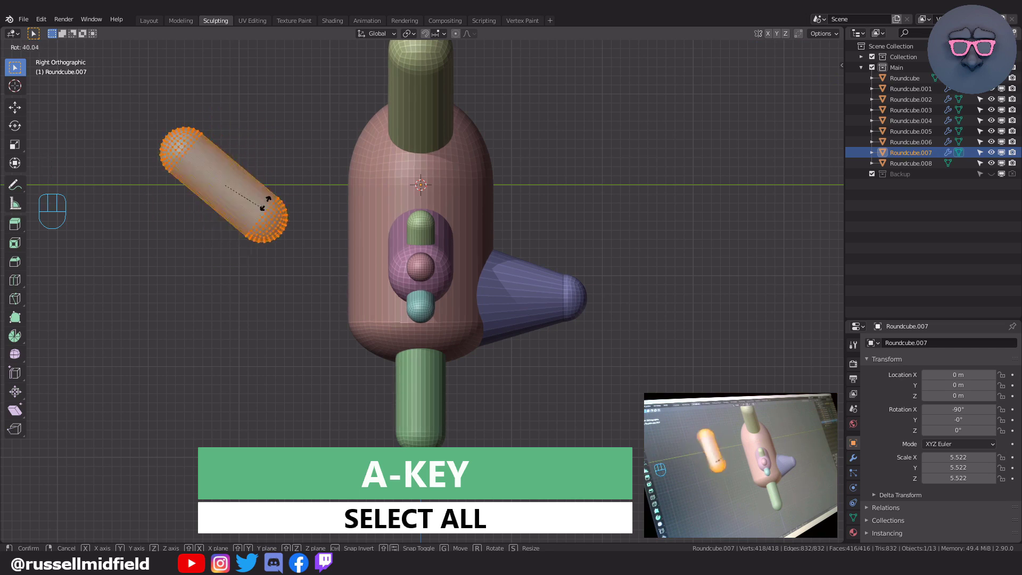
key(ctrl+z)
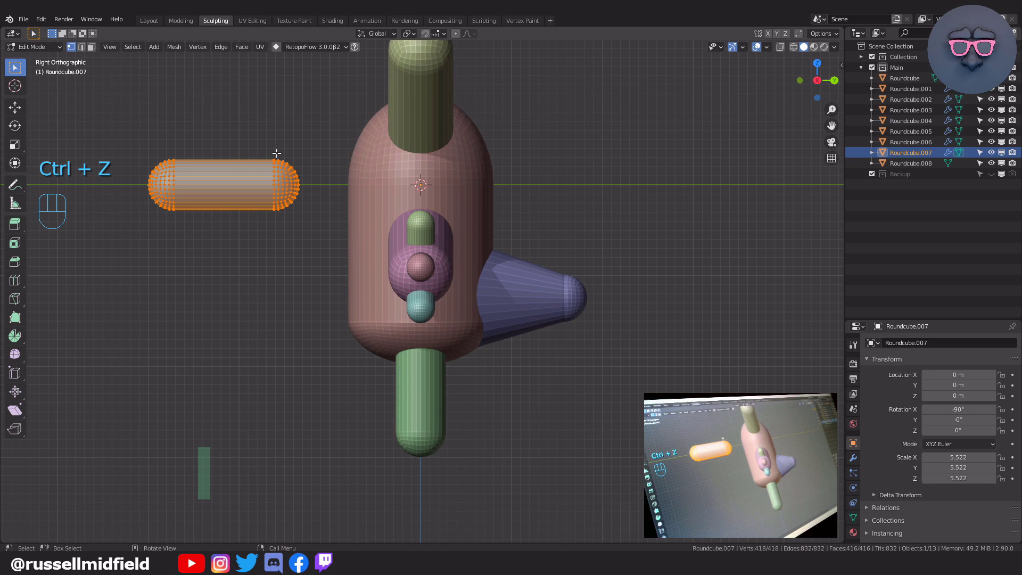
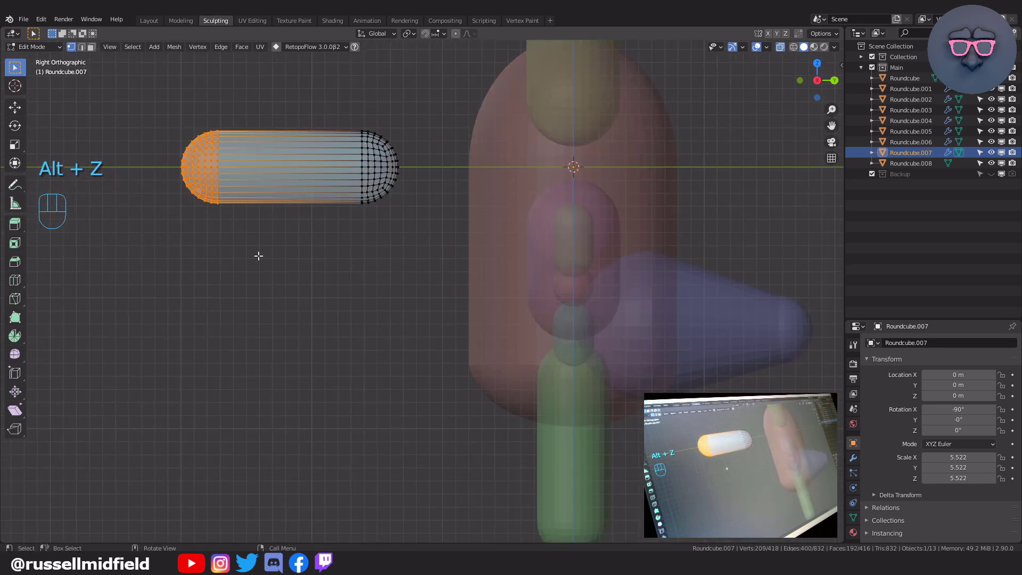
key(g)
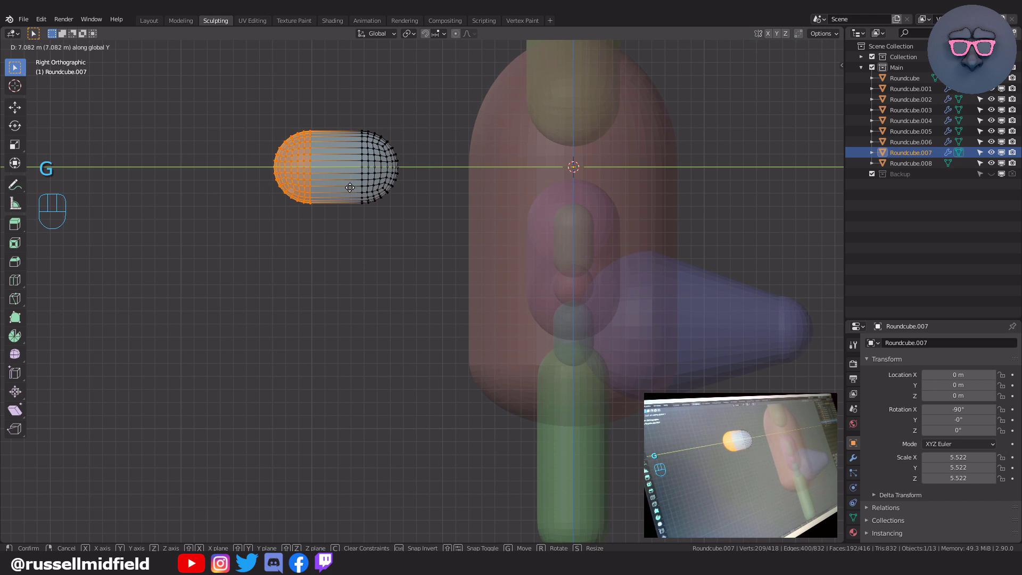
key(Tab)
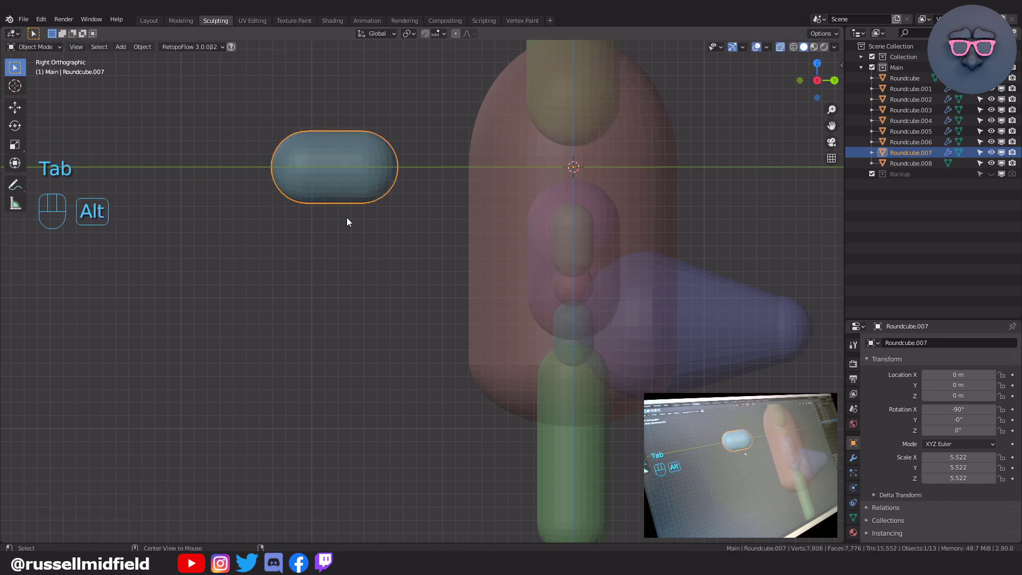
key(KP_3)
key(shift+d)
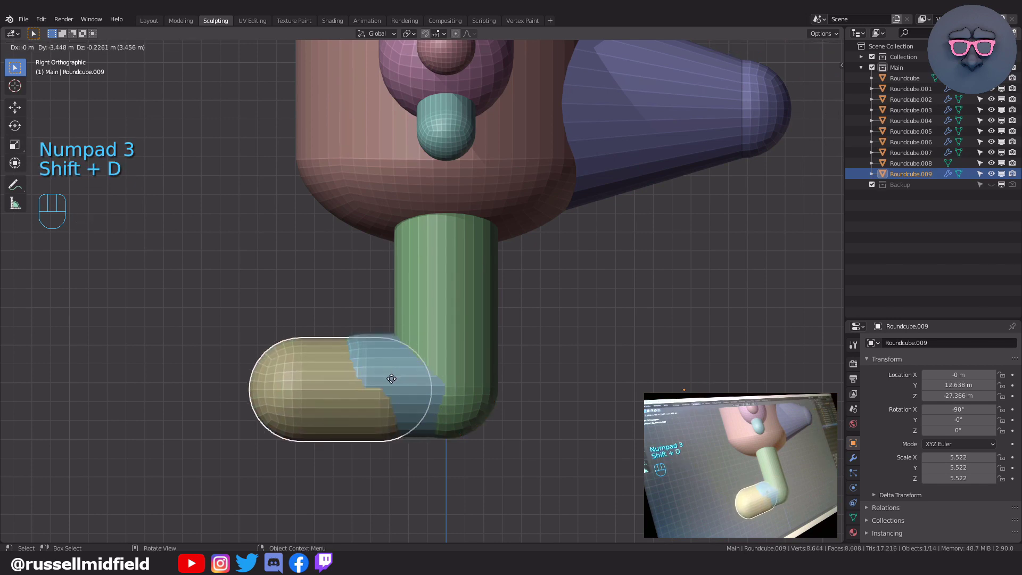
key(s)
key(ctrl+z)
- Stretch the foot's front forward and duplicate rotated toe pieces to complete paired rounded toes
key(Tab)
key(a)
key(s)
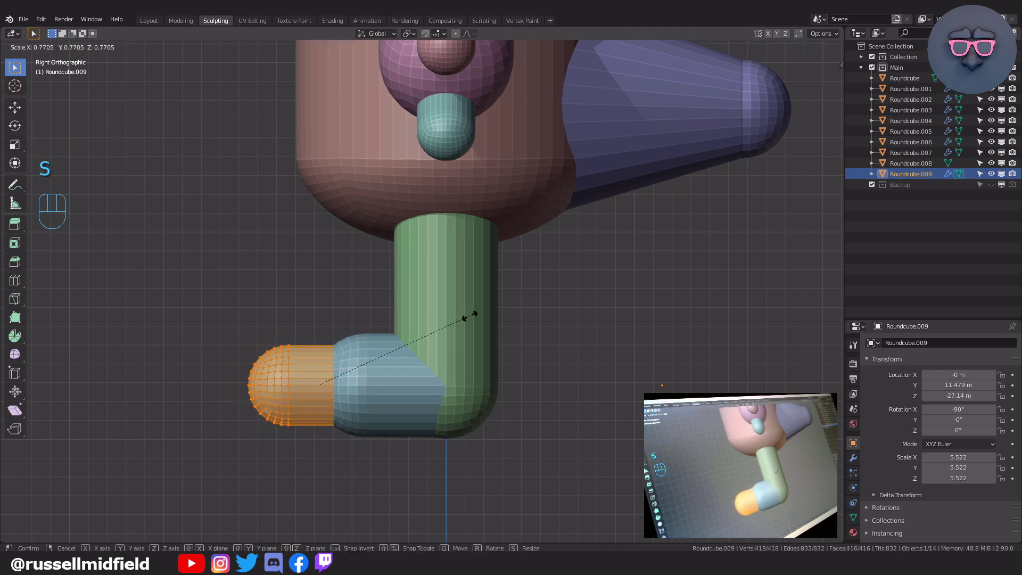
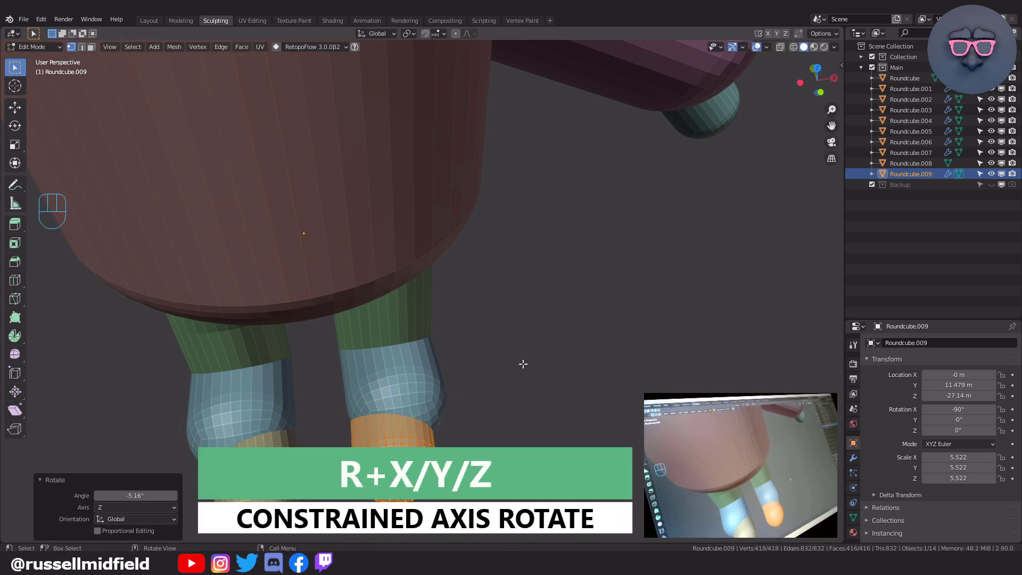
key(shift+d)
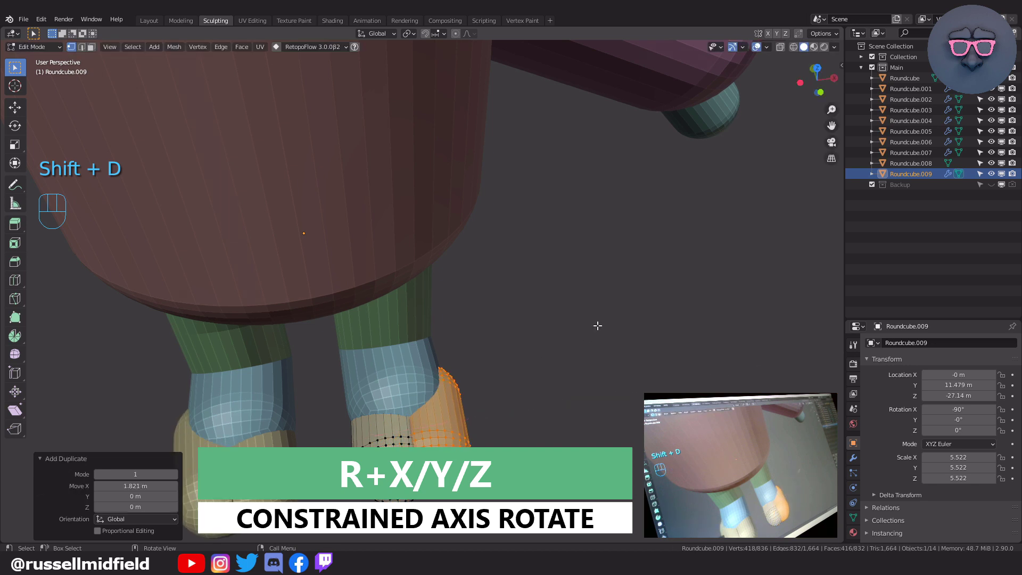
key(r)
key(ctrl+z)
key(r)
key(s)
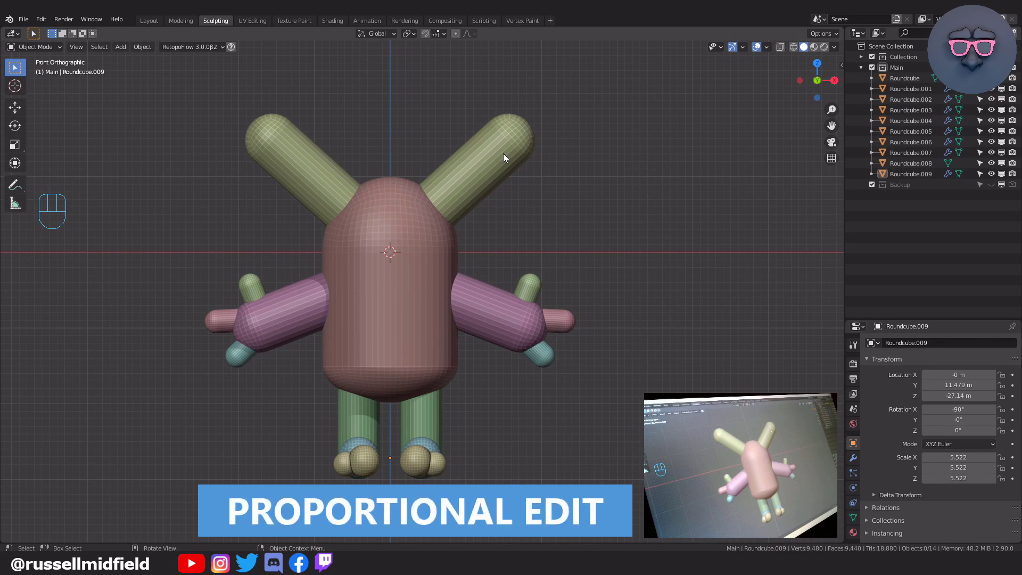
- Edit the right horn (Roundcube.003) in X-ray view and begin reshaping its rounded tip
drag(586, 127, 515, 213)
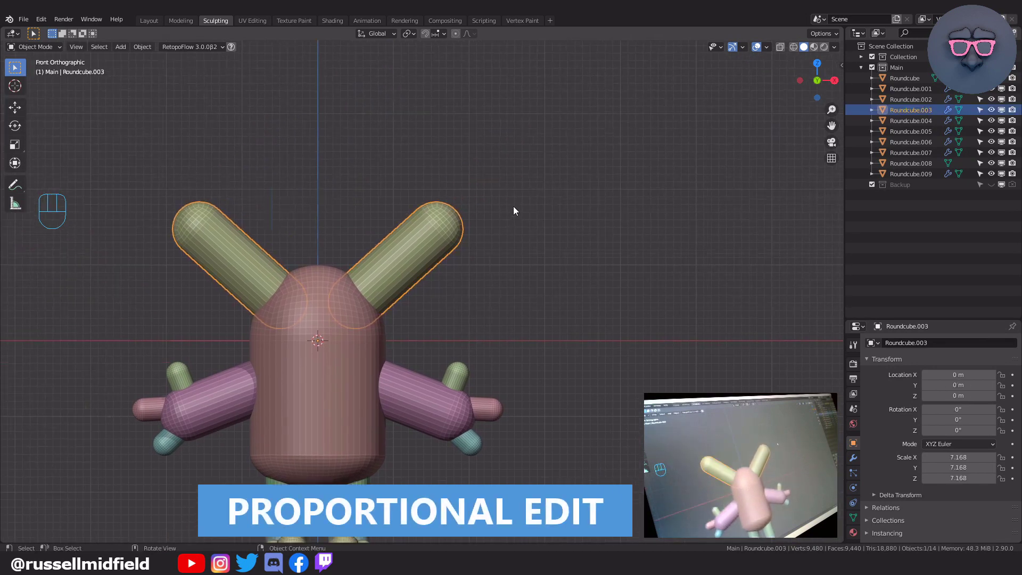
drag(523, 194, 566, 236)
key(Tab)
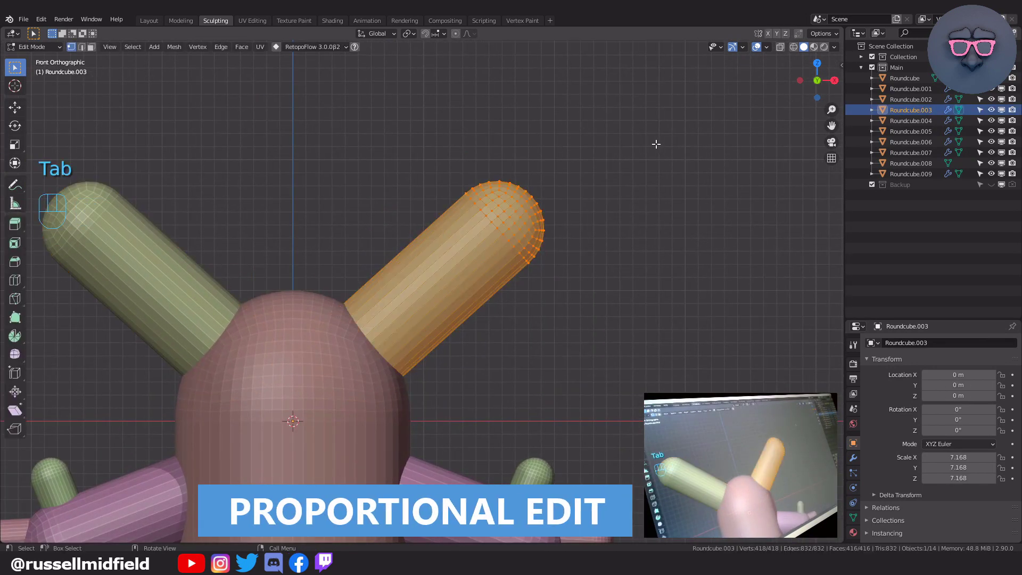
key(alt+z)
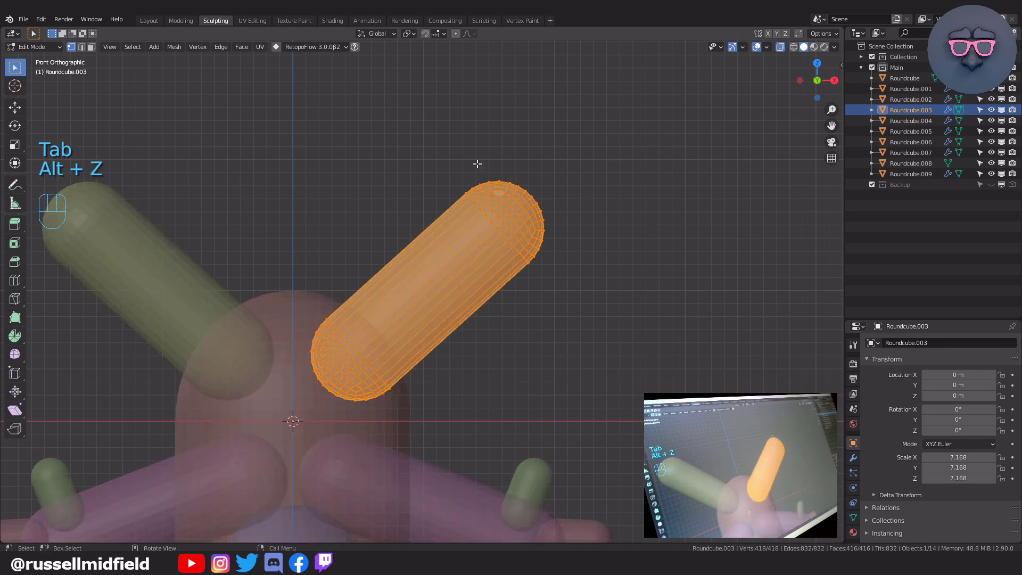
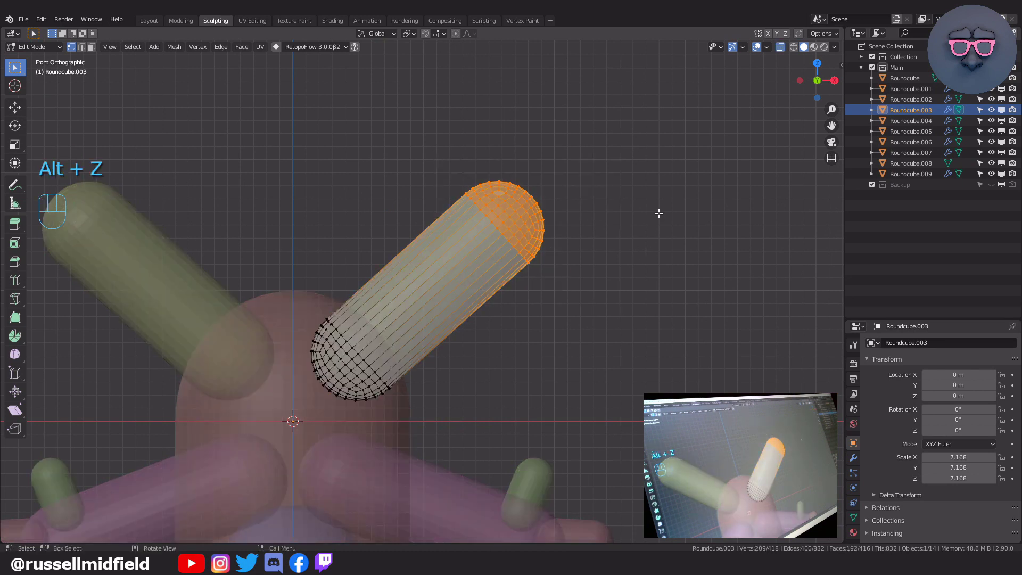
key(r)
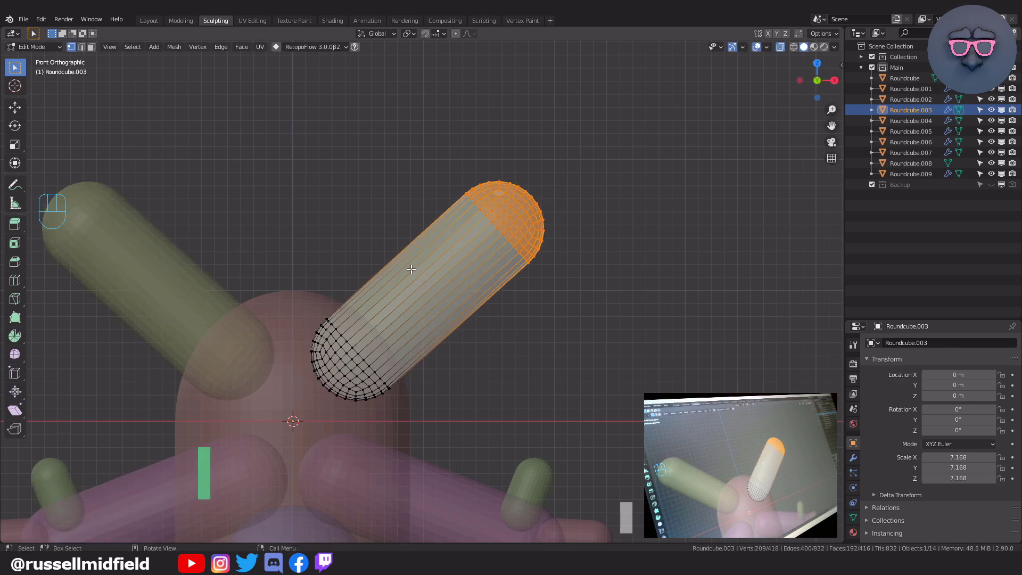
- Loop-cut extra edge rings along the horn's length for smooth bending
key(ctrl+r)
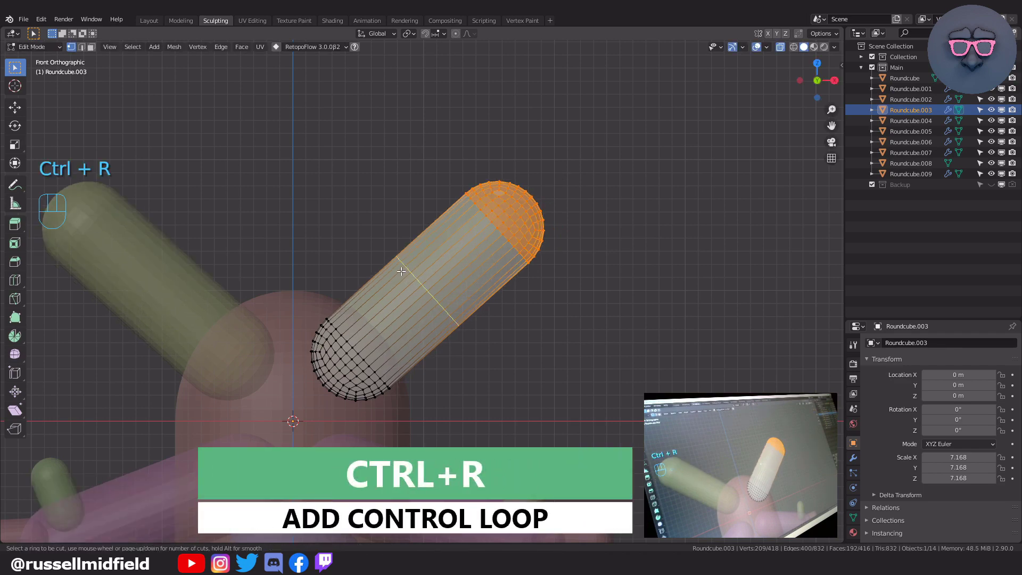
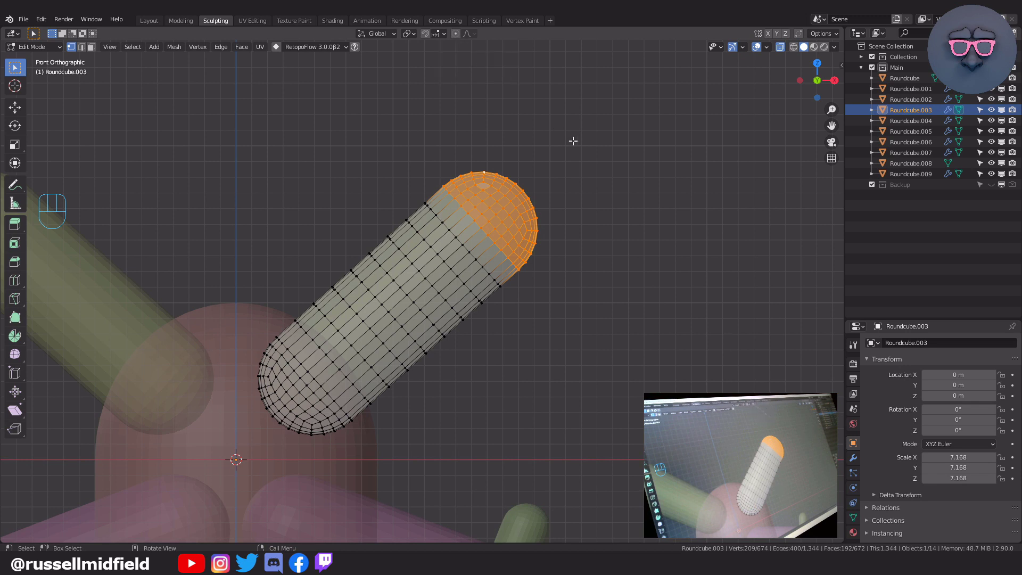
- With proportional editing, rotate the horn tip about 22.9° to curve it, then adjust further
key(o)
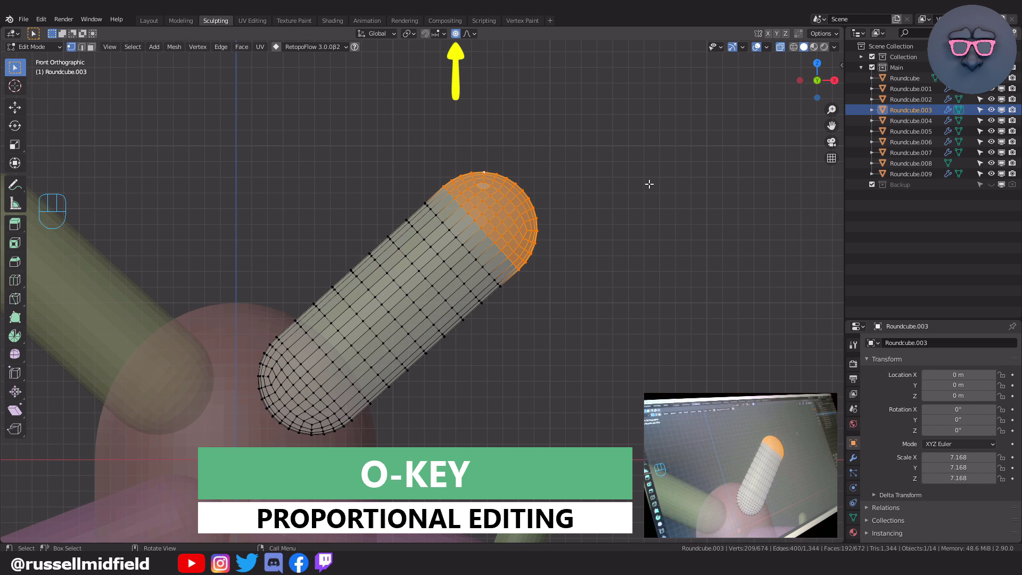
key(r)
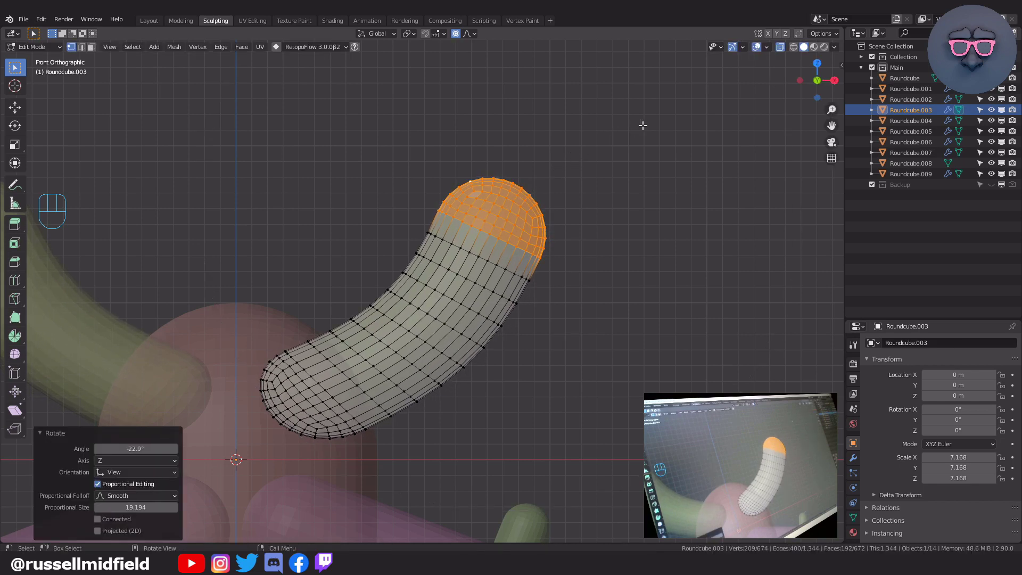
key(s)
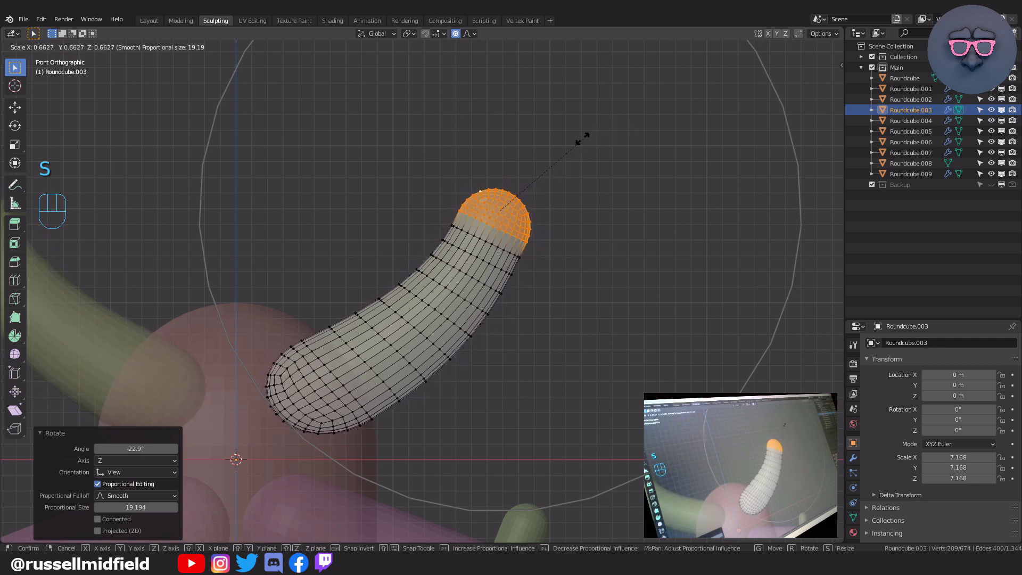